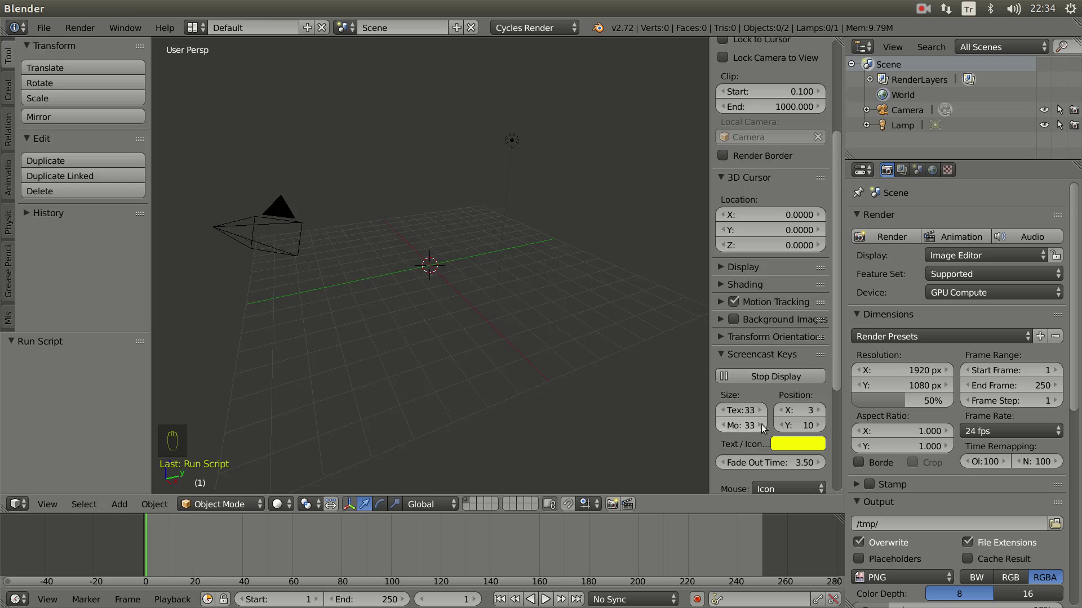
Bring up the File menu to start linking the character group karakterGroup1.
{"action": "key", "text": "n"}
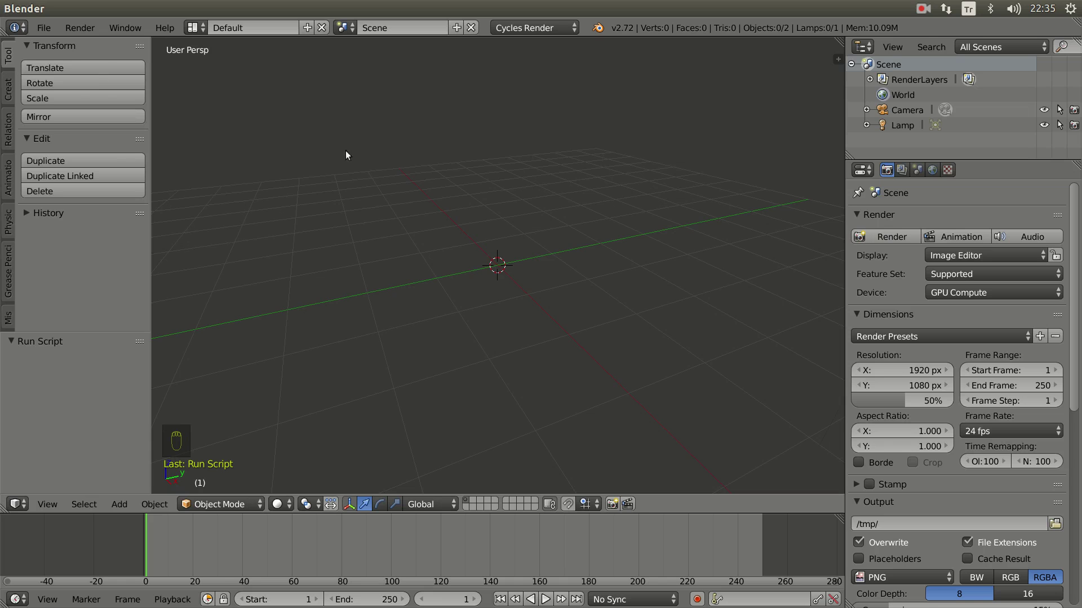
{"action": "left_click_drag", "start_coordinate": [50, 33], "coordinate": [102, 256]}
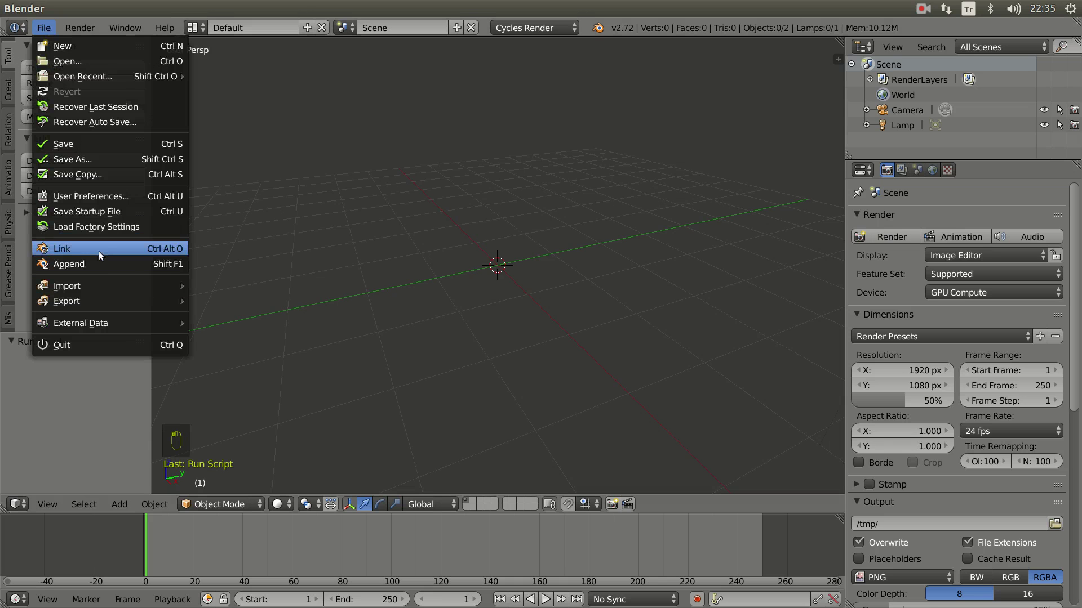
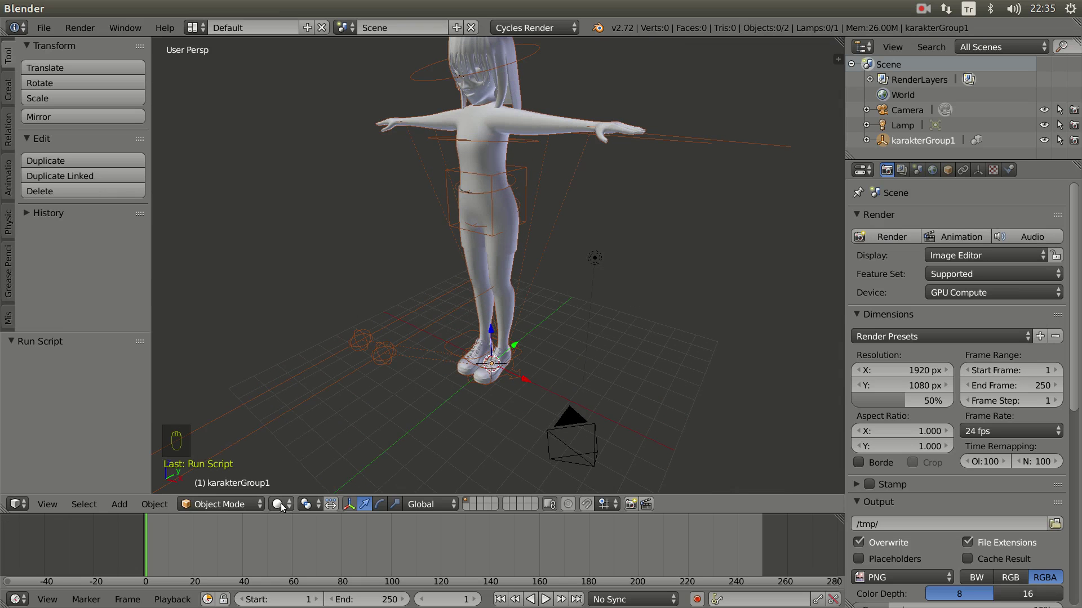
Switch viewport shading to Texture so the linked girl shows her orange outfit.
{"action": "left_click", "coordinate": [332, 408]}
{"action": "left_click_drag", "start_coordinate": [386, 355], "coordinate": [451, 455]}
{"action": "left_click", "coordinate": [453, 434]}
{"action": "middle_click", "coordinate": [449, 400]}
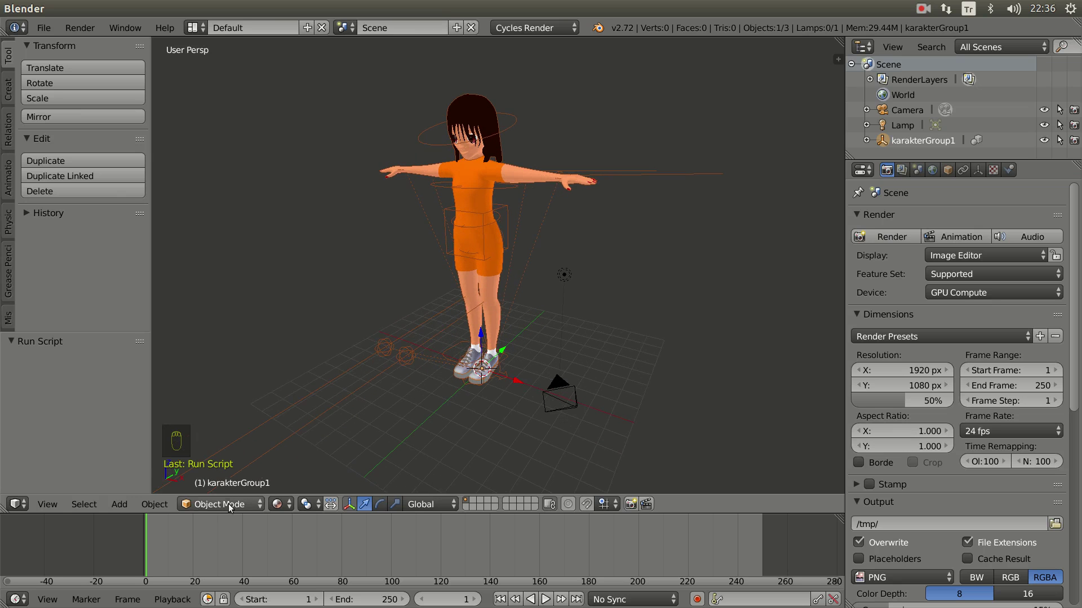
Orbit around the textured girl and prepare her group for Make Proxy.
{"action": "left_click", "coordinate": [206, 511]}
{"action": "left_click", "coordinate": [223, 508]}
{"action": "middle_click", "coordinate": [392, 352]}
{"action": "left_click_drag", "start_coordinate": [391, 361], "coordinate": [230, 512]}
{"action": "left_click", "coordinate": [232, 504]}
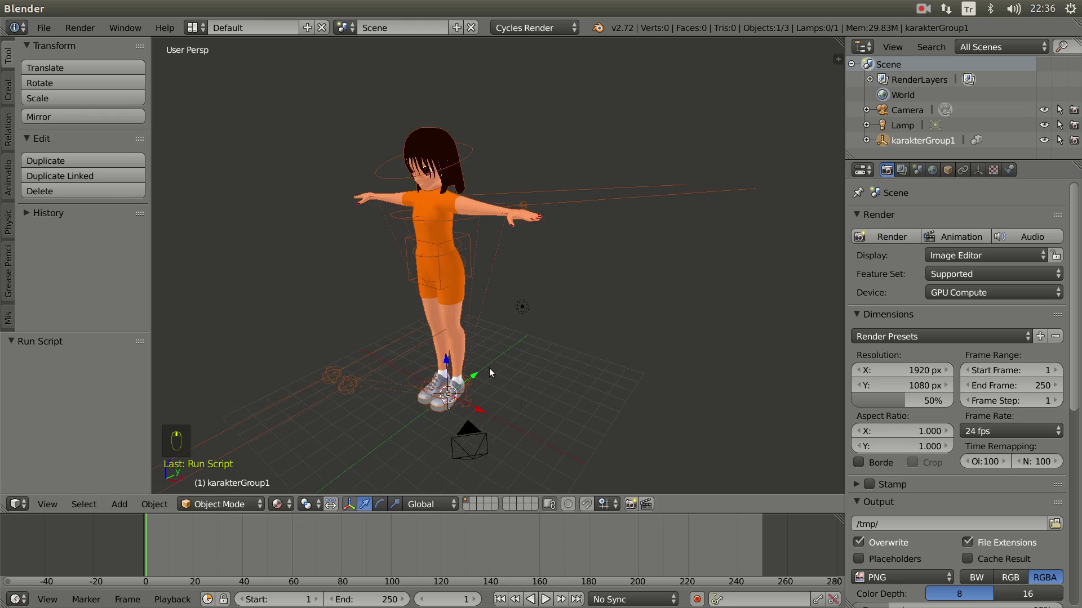
{"action": "left_click_drag", "start_coordinate": [495, 370], "coordinate": [536, 286]}
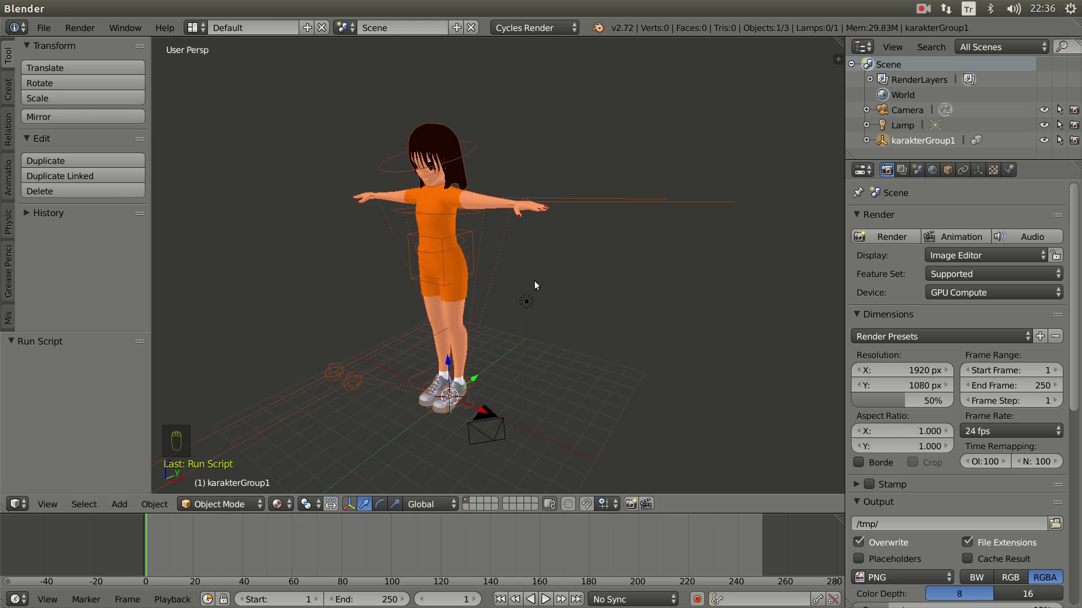
Make a proxy of rig1 from karakterGroup1, giving karakterGroup1_proxy.
{"action": "key", "text": "space"}
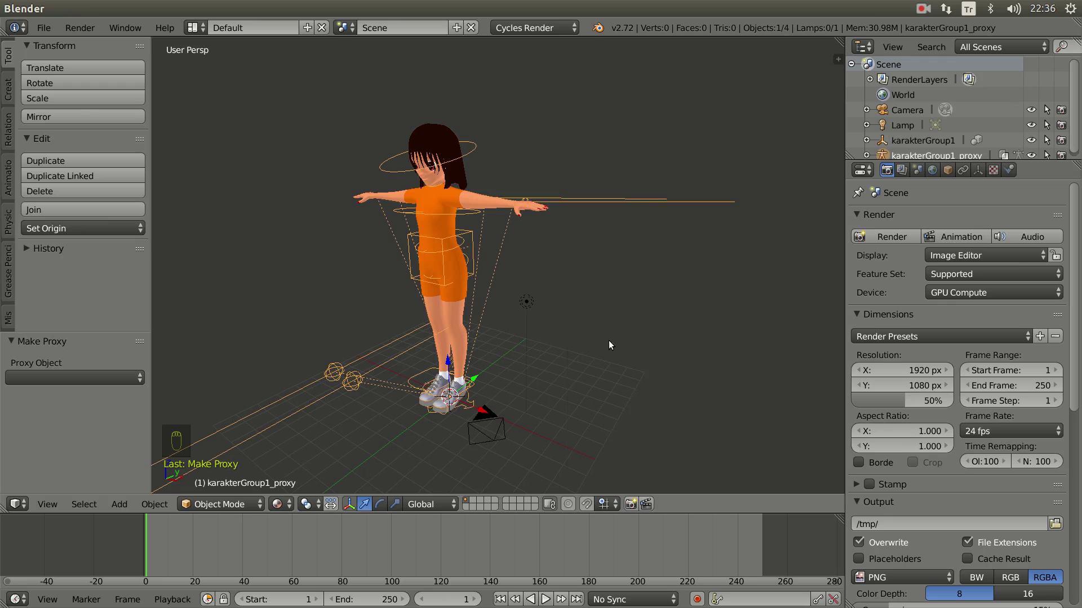
{"action": "left_click_drag", "start_coordinate": [533, 357], "coordinate": [372, 347]}
{"action": "left_click_drag", "start_coordinate": [371, 347], "coordinate": [380, 175]}
{"action": "left_click_drag", "start_coordinate": [380, 175], "coordinate": [419, 204]}
{"action": "key", "text": "Tab"}
{"action": "key", "text": "Tab"}
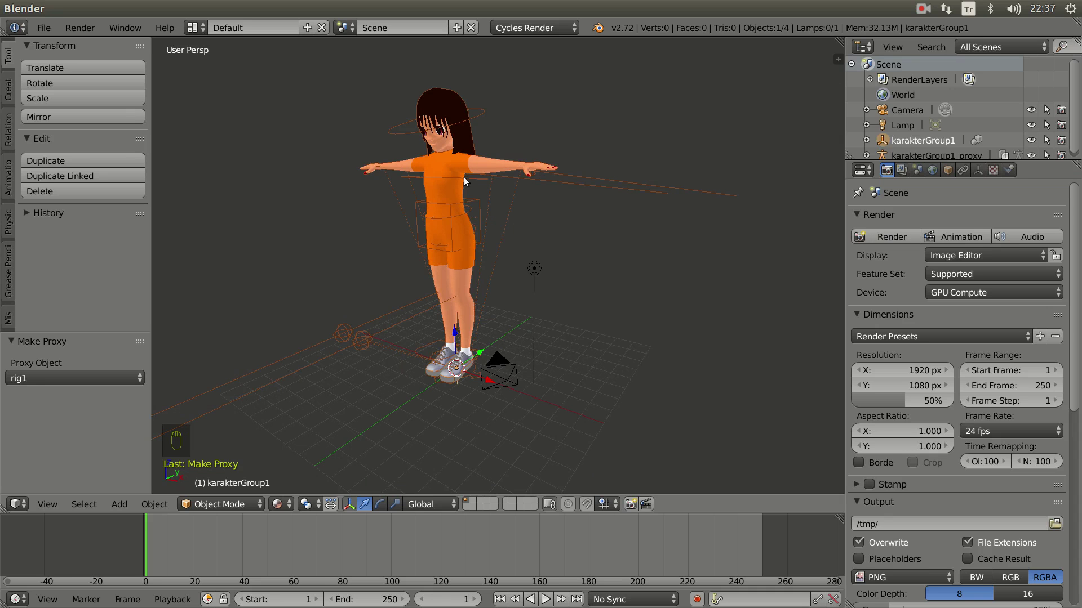
Select the karakterGroup1_proxy rig in the viewport while inspecting the orange girl.
{"action": "middle_click", "coordinate": [500, 243]}
{"action": "left_click", "coordinate": [557, 239]}
{"action": "left_click_drag", "start_coordinate": [494, 241], "coordinate": [513, 258]}
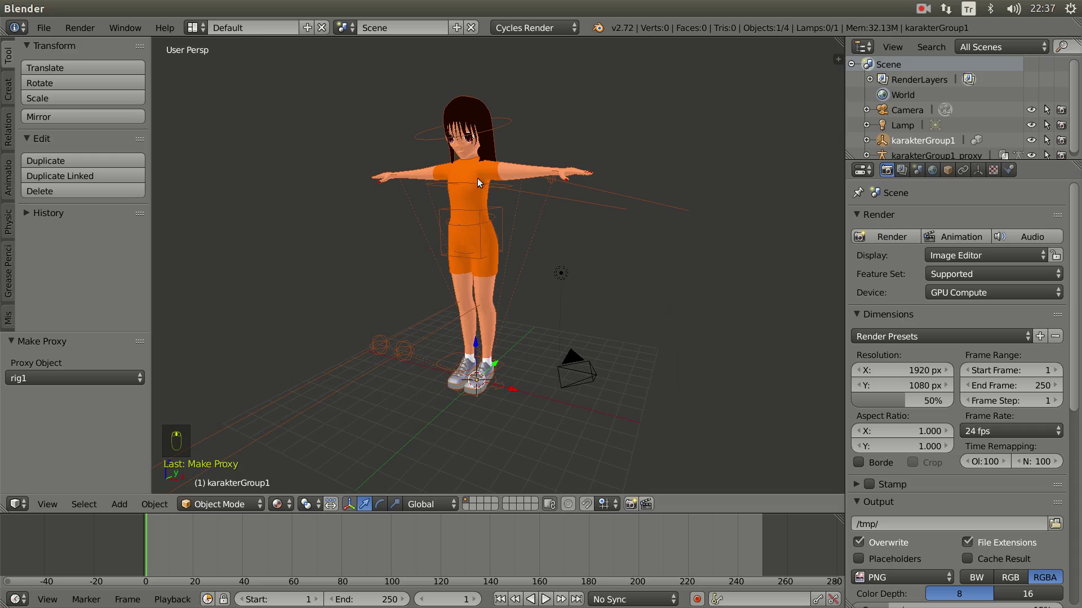
{"action": "left_click_drag", "start_coordinate": [402, 359], "coordinate": [441, 370]}
{"action": "left_click", "coordinate": [441, 371]}
{"action": "key", "text": "Tab"}
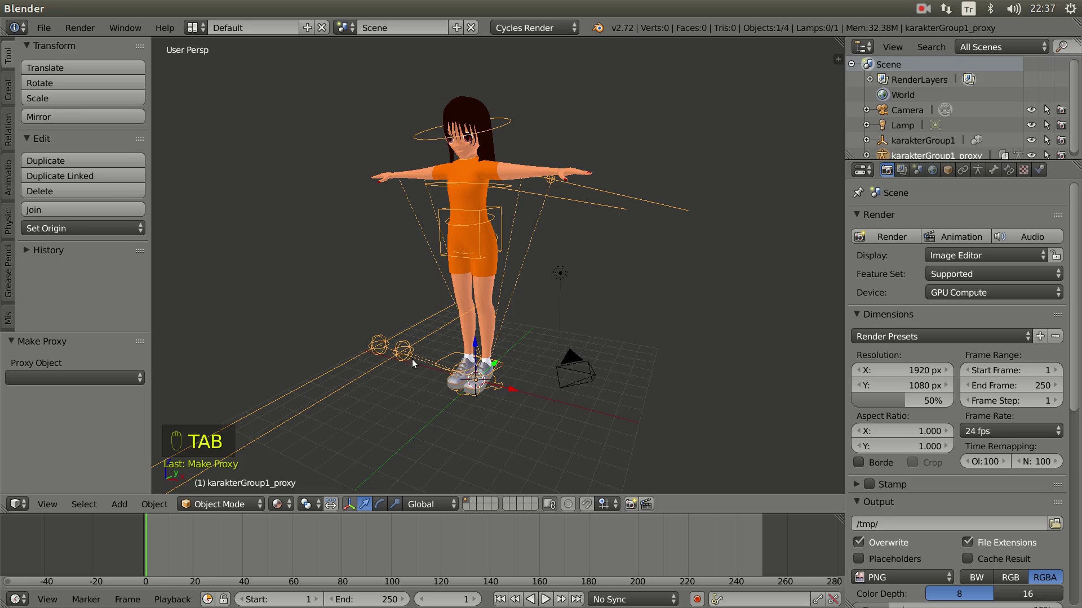
{"action": "key", "text": "Tab"}
{"action": "key", "text": "Tab"}
Adjust the view and viewport settings around the proxy rig.
{"action": "left_click_drag", "start_coordinate": [222, 507], "coordinate": [223, 502]}
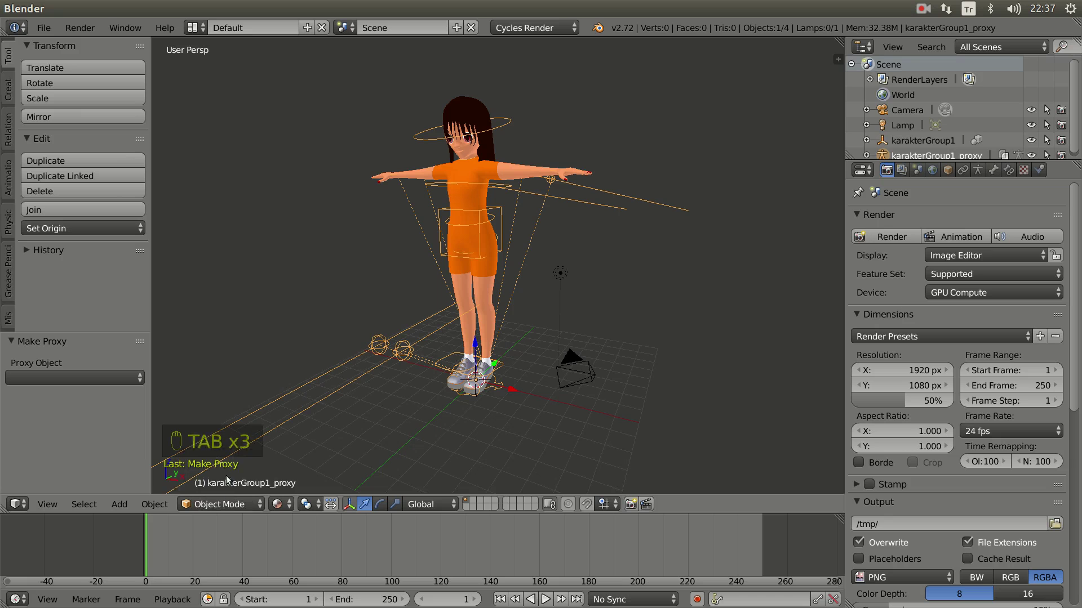
{"action": "left_click_drag", "start_coordinate": [222, 477], "coordinate": [476, 395]}
{"action": "left_click_drag", "start_coordinate": [467, 399], "coordinate": [410, 367]}
{"action": "middle_click", "coordinate": [419, 365]}
{"action": "middle_click", "coordinate": [440, 373]}
{"action": "middle_click", "coordinate": [444, 376]}
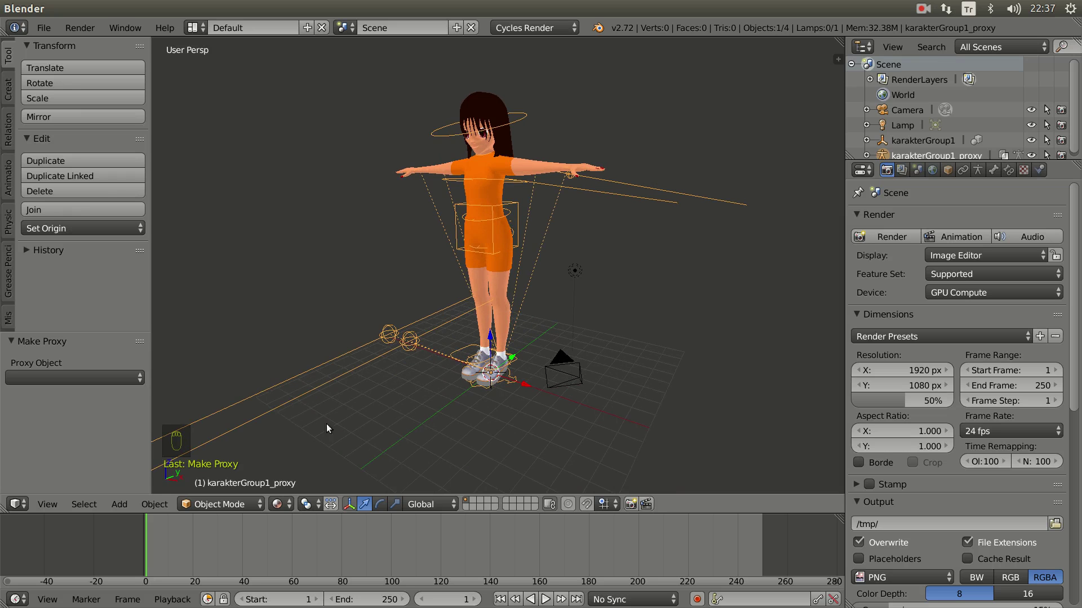
{"action": "left_click", "coordinate": [242, 503]}
{"action": "left_click", "coordinate": [240, 460]}
Move in close to the girl and put the proxy rig into pose mode, rotating her torso bone.
{"action": "left_click_drag", "start_coordinate": [411, 346], "coordinate": [433, 380]}
{"action": "middle_click", "coordinate": [433, 380]}
{"action": "left_click_drag", "start_coordinate": [433, 374], "coordinate": [518, 202]}
{"action": "left_click_drag", "start_coordinate": [518, 202], "coordinate": [559, 192]}
{"action": "key", "text": "r"}
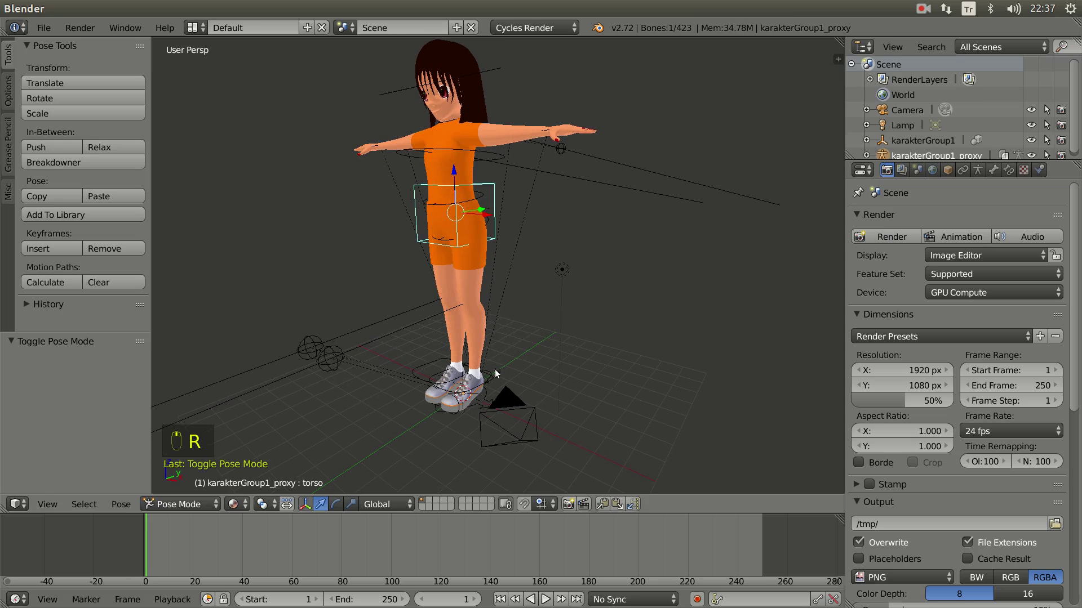
Deselect the torso bone and leave pose mode, returning to object mode.
{"action": "left_click", "coordinate": [489, 386]}
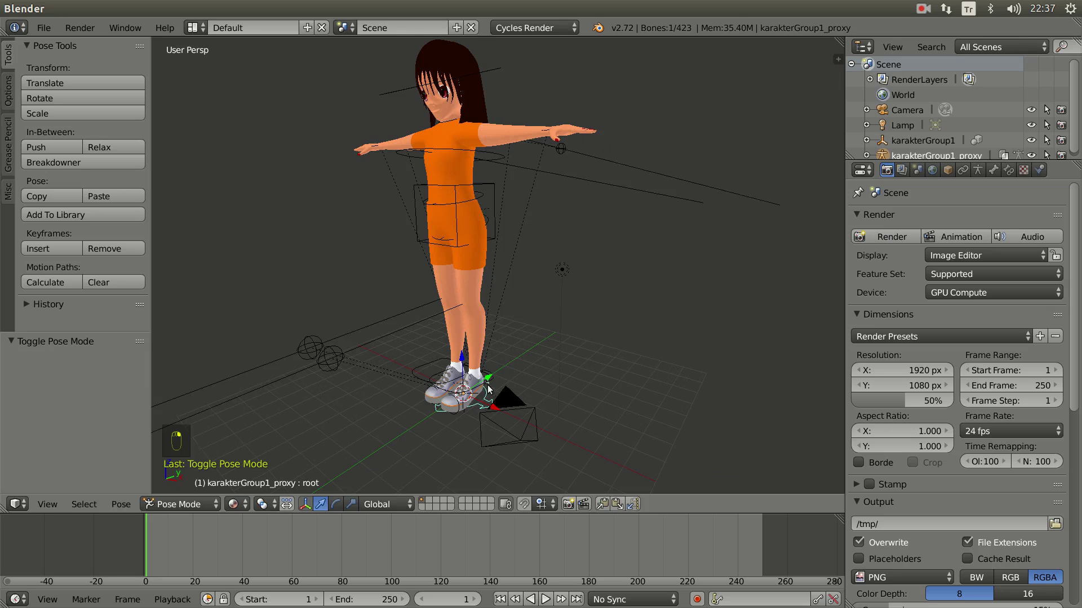
{"action": "key", "text": "g"}
{"action": "right_click", "coordinate": [476, 394]}
{"action": "key", "text": "g"}
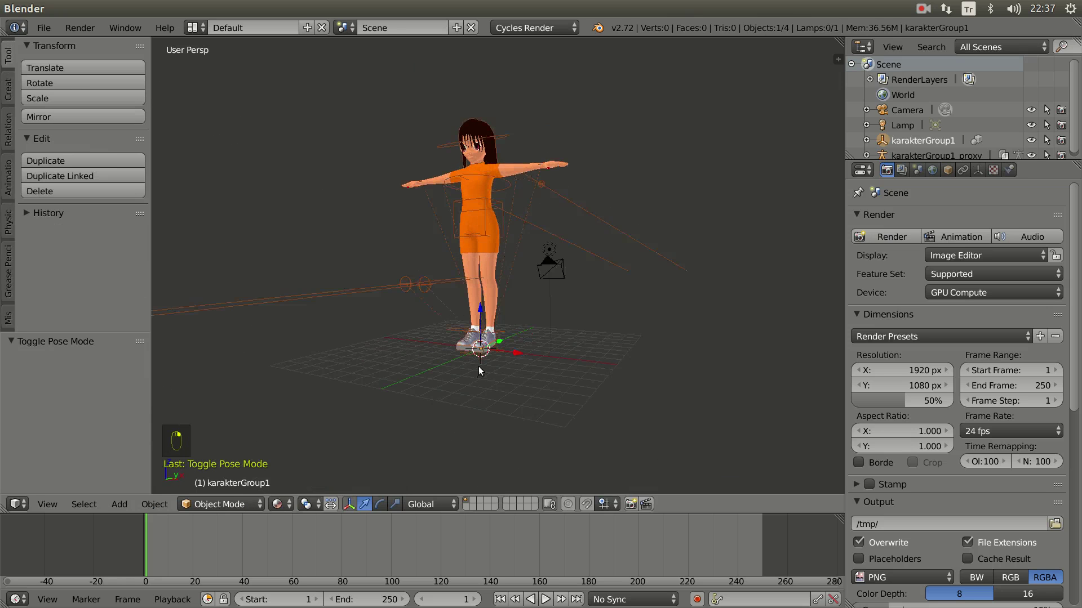
Orbit to a lower angle on the orange girl before linking karakterGroup2.
{"action": "left_click_drag", "start_coordinate": [486, 386], "coordinate": [480, 392]}
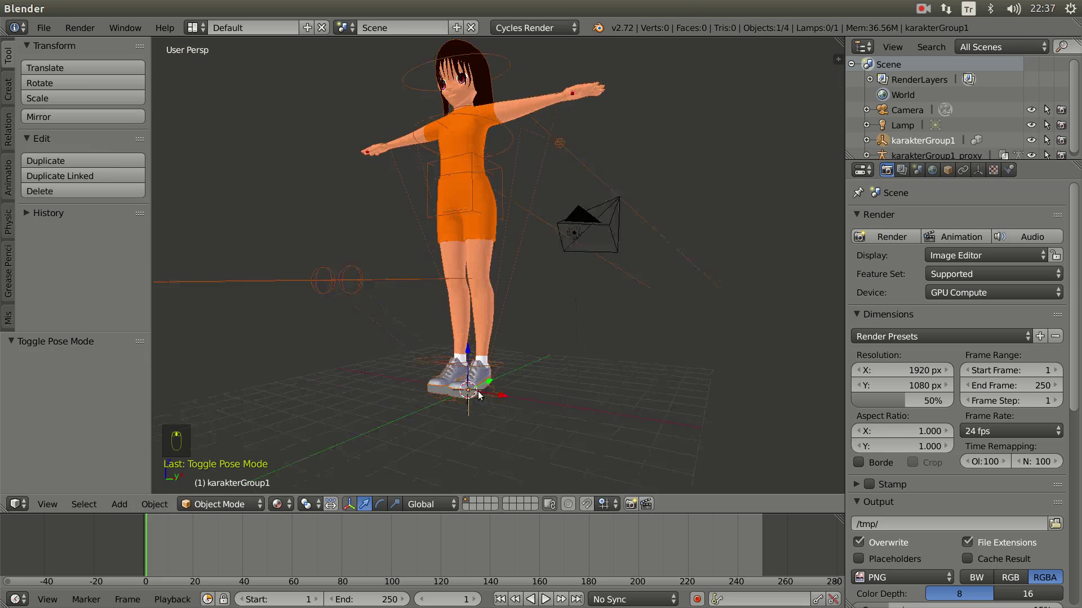
{"action": "left_click", "coordinate": [501, 407]}
{"action": "middle_click", "coordinate": [647, 431]}
{"action": "middle_click", "coordinate": [484, 383]}
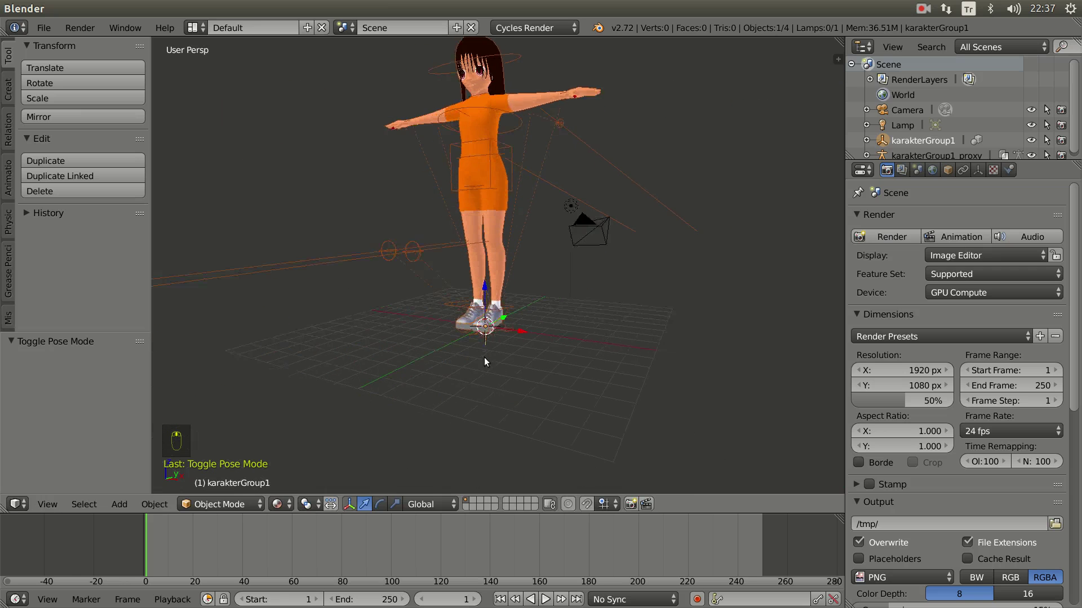
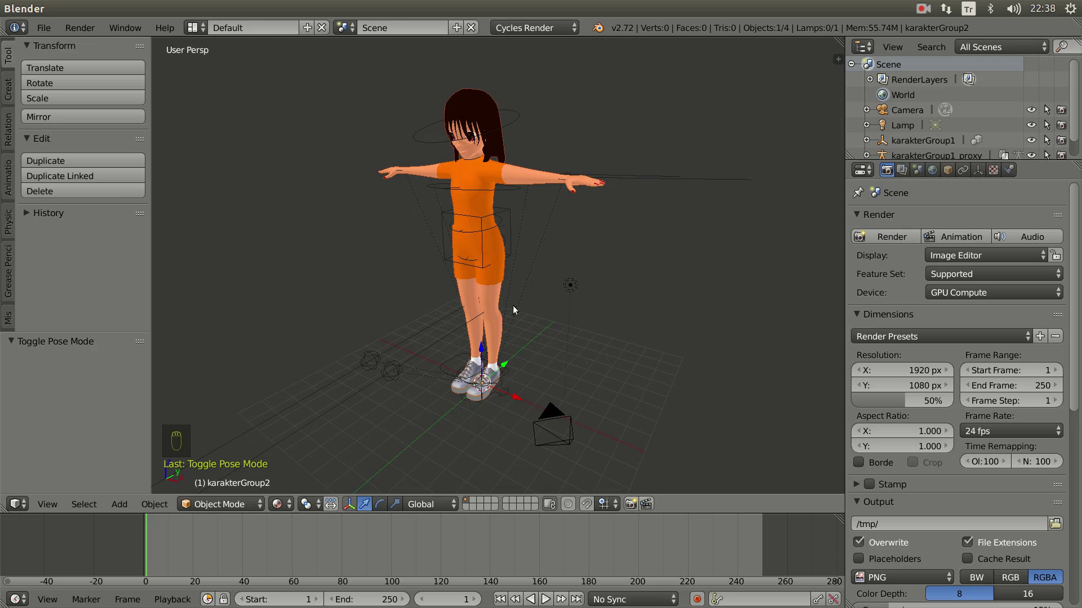
Widen the Outliner to show karakterGroup2, select it and start Make Proxy.
{"action": "left_click_drag", "start_coordinate": [520, 323], "coordinate": [888, 189]}
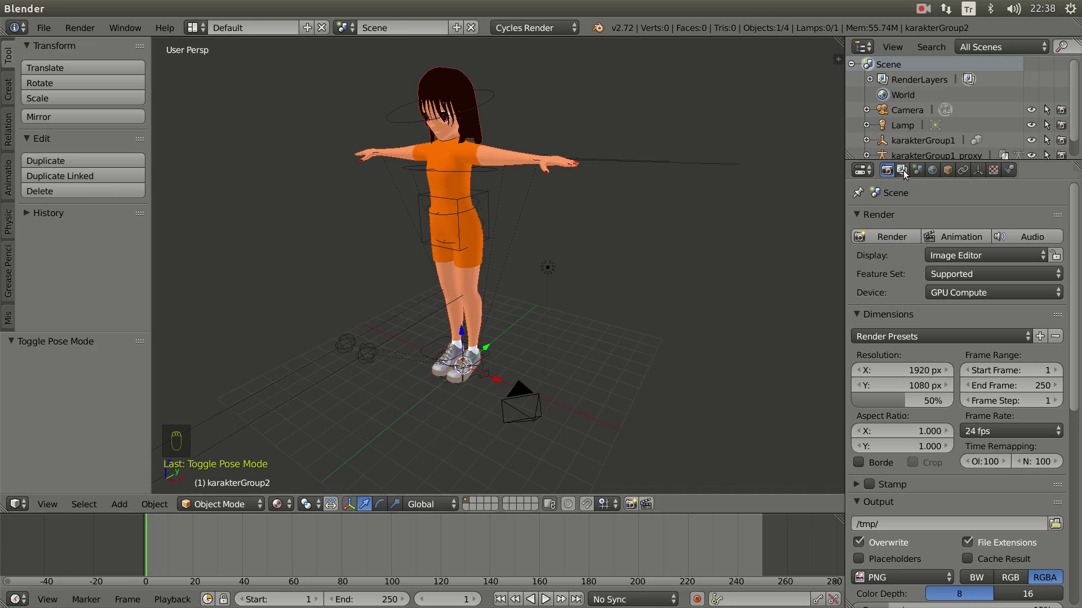
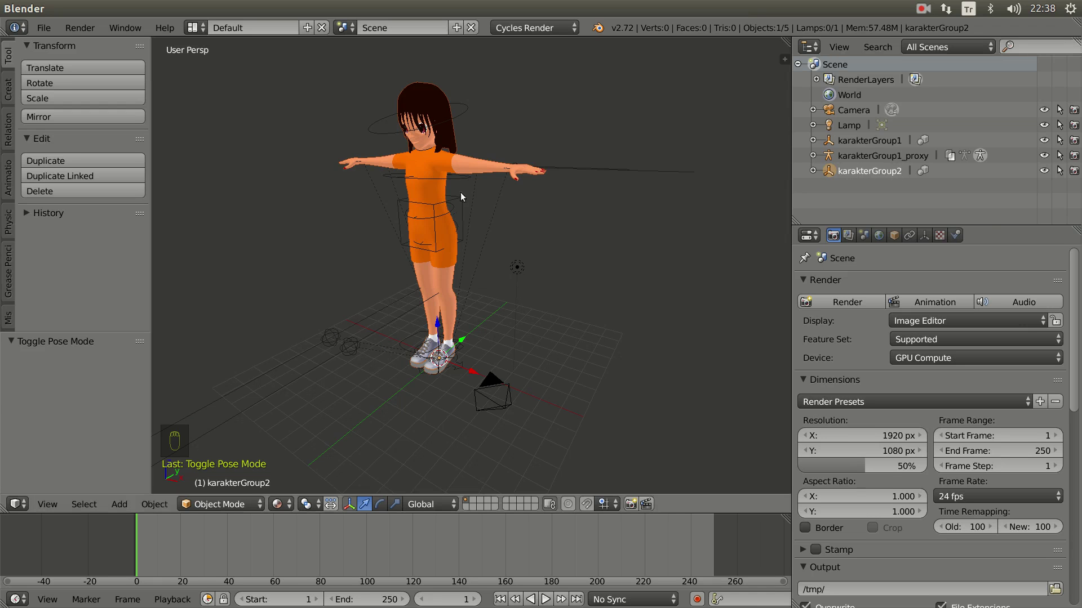
{"action": "left_click_drag", "start_coordinate": [444, 250], "coordinate": [868, 190]}
{"action": "left_click_drag", "start_coordinate": [874, 177], "coordinate": [898, 184]}
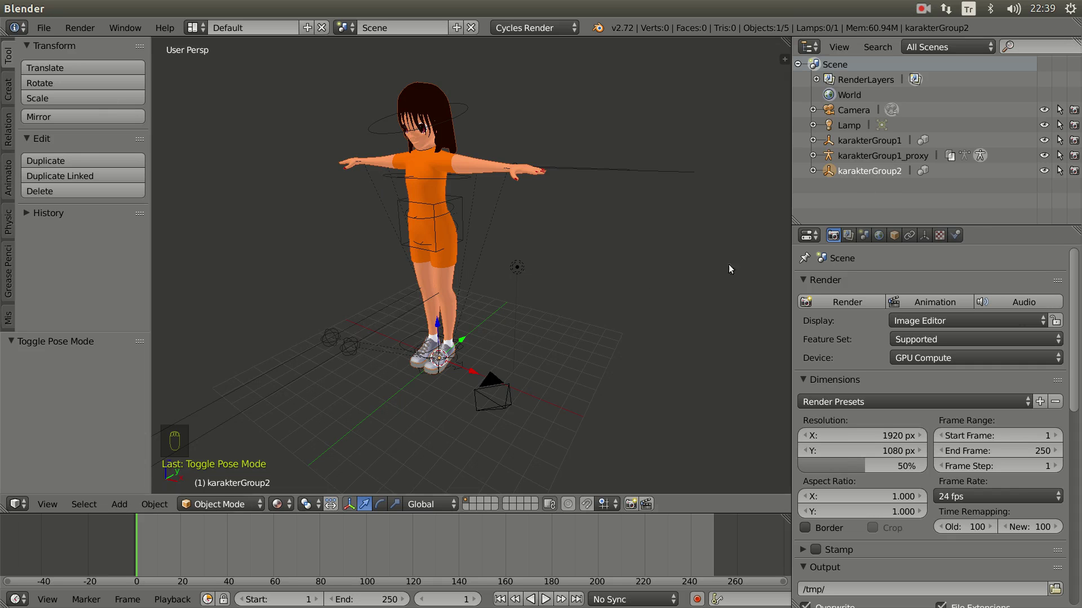
{"action": "key", "text": "space"}
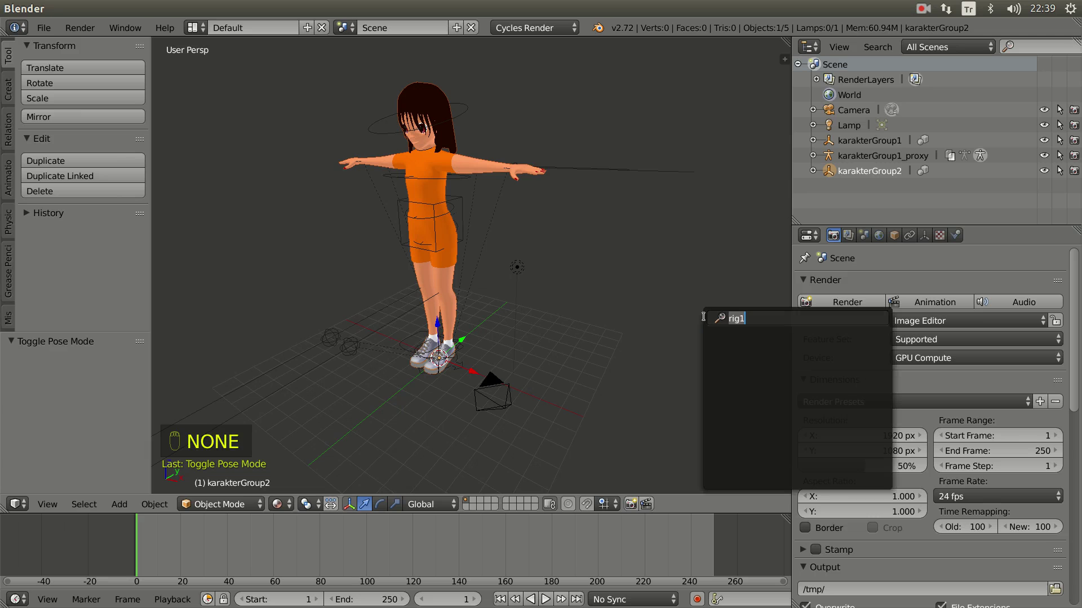
Confirm the proxy for the second rig, then select karakterGroup1 in the Outliner.
{"action": "key", "text": "BackSpace"}
{"action": "key", "text": "BackSpace"}
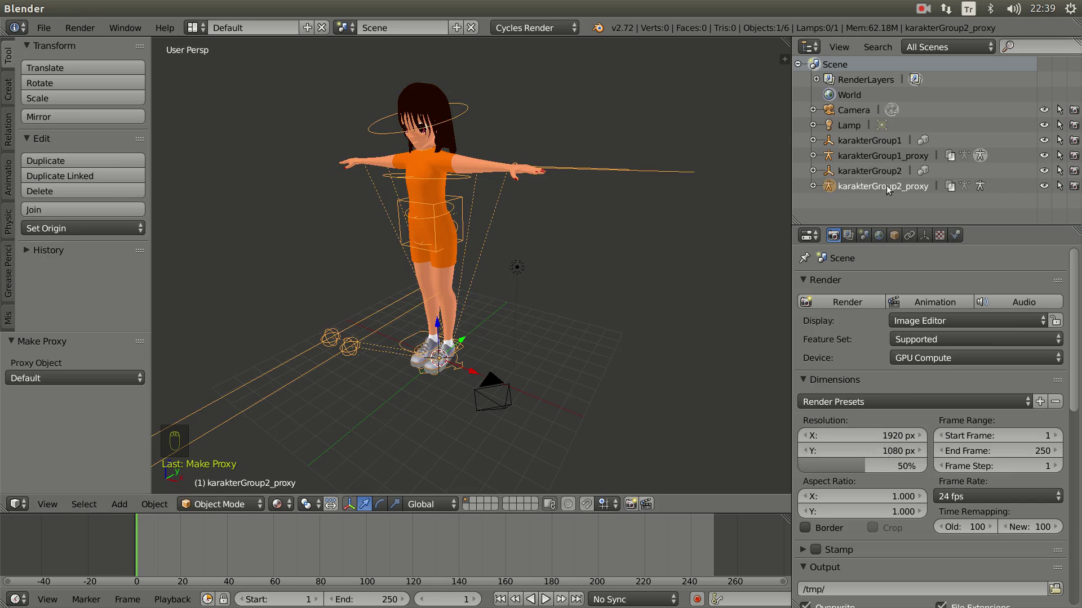
{"action": "left_click_drag", "start_coordinate": [880, 177], "coordinate": [875, 190]}
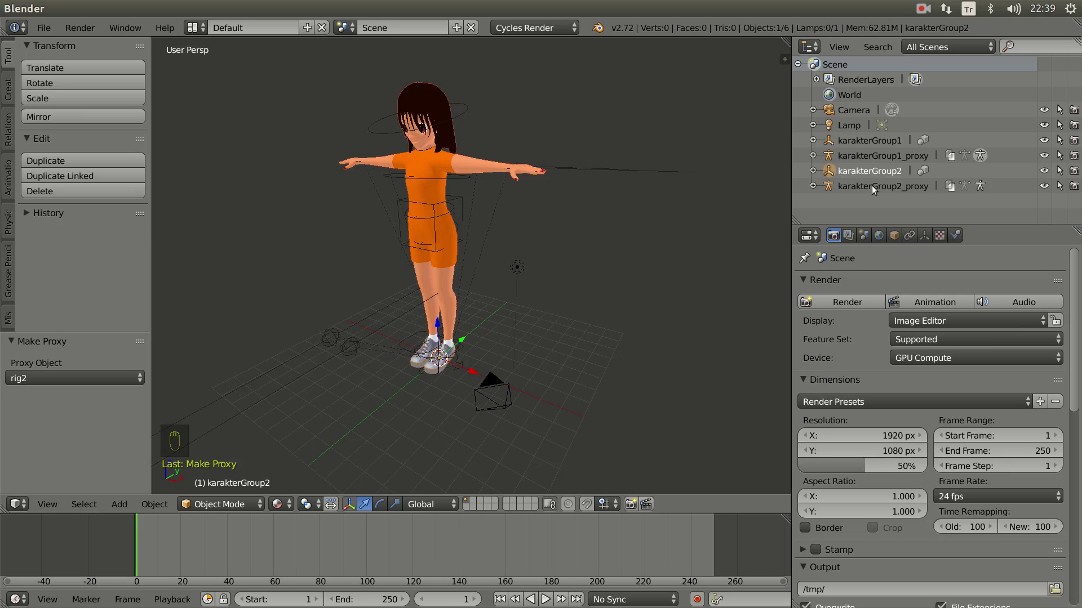
{"action": "left_click_drag", "start_coordinate": [886, 190], "coordinate": [813, 191]}
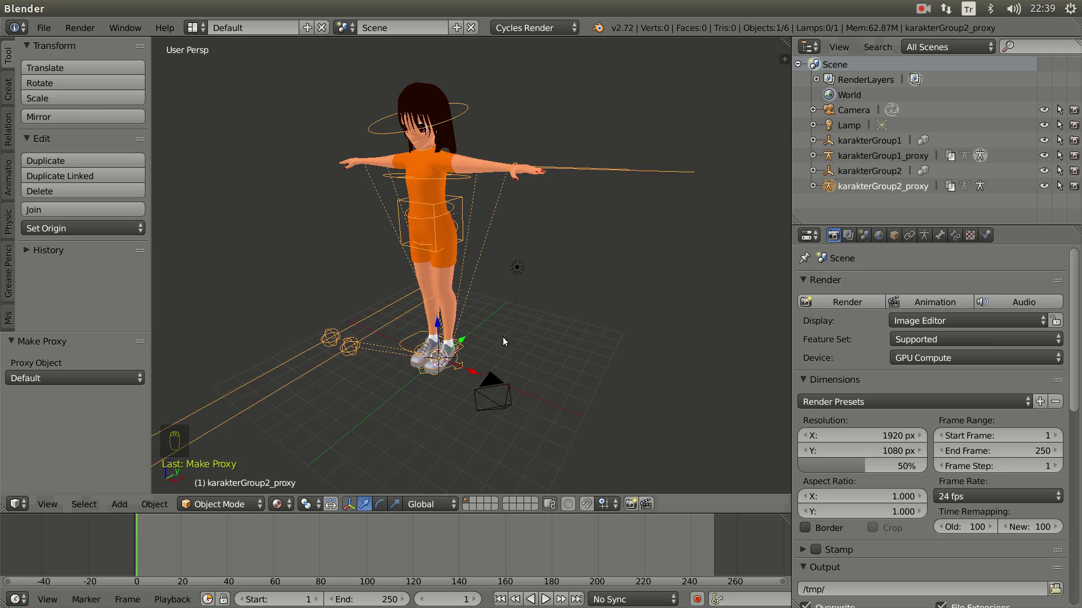
{"action": "right_click", "coordinate": [852, 164]}
Move karakterGroup1 along X to -11.711 and put karakterGroup1_proxy into pose mode.
{"action": "left_click_drag", "start_coordinate": [560, 319], "coordinate": [465, 374]}
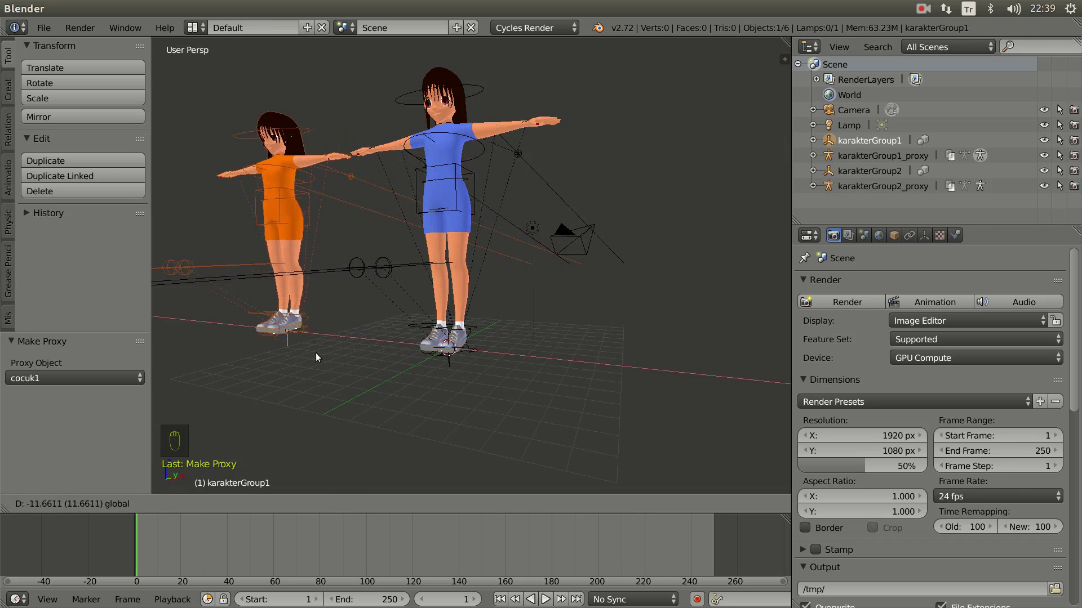
{"action": "middle_click", "coordinate": [383, 330]}
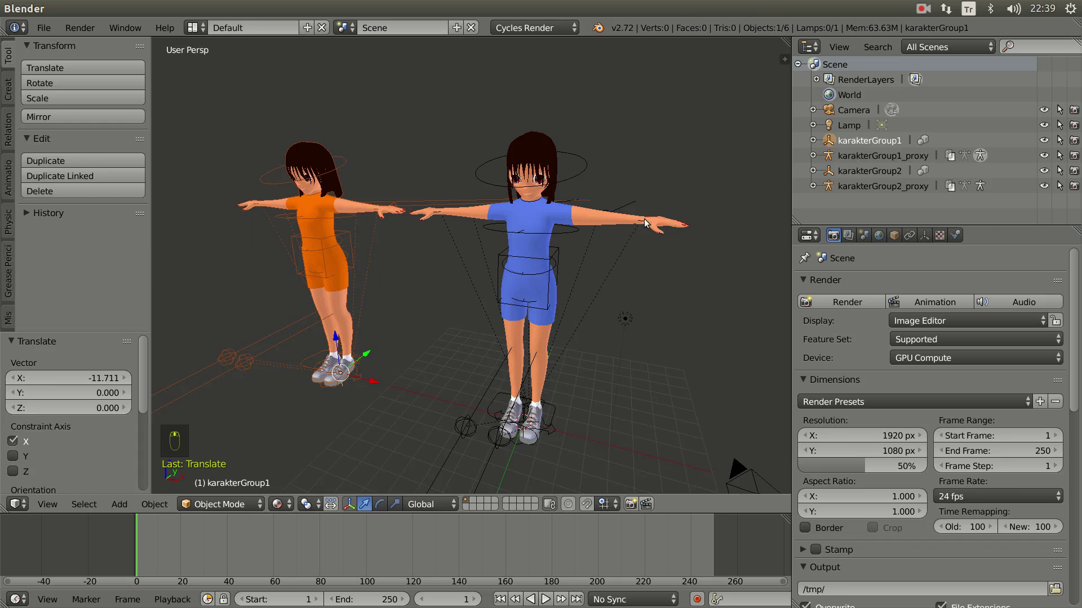
{"action": "middle_click", "coordinate": [644, 277]}
{"action": "middle_click", "coordinate": [657, 257]}
{"action": "key", "text": "g"}
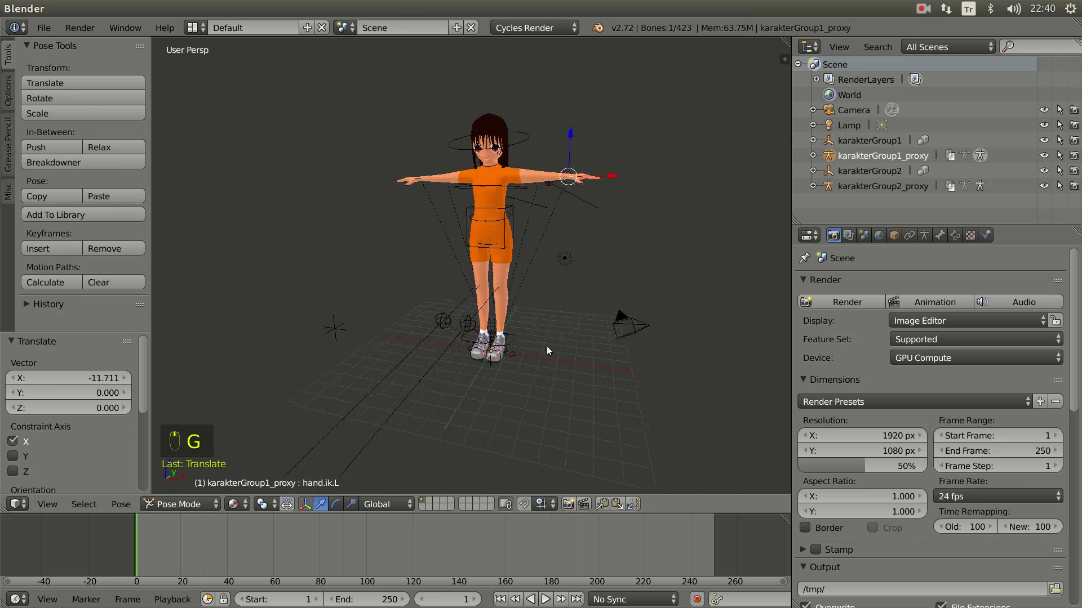
Orbit and pan around the two girls to frame them for posing.
{"action": "left_click_drag", "start_coordinate": [505, 436], "coordinate": [355, 357]}
{"action": "middle_click", "coordinate": [372, 353]}
{"action": "left_click", "coordinate": [400, 358]}
{"action": "left_click_drag", "start_coordinate": [536, 370], "coordinate": [512, 357]}
{"action": "middle_click", "coordinate": [555, 350]}
{"action": "middle_click", "coordinate": [347, 406]}
{"action": "middle_click", "coordinate": [525, 376]}
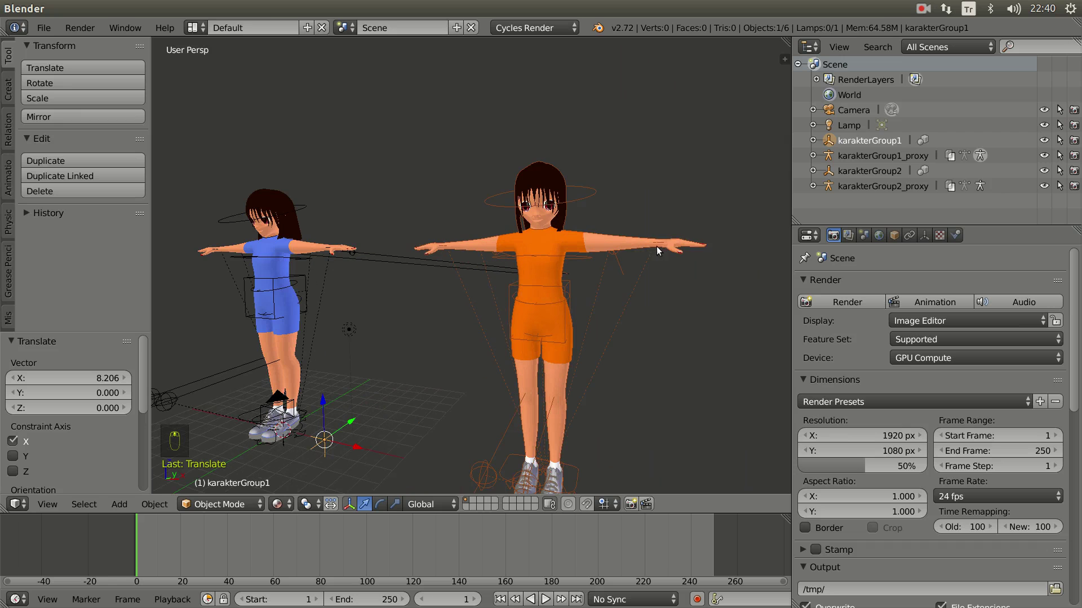
Select the orange girl's karakterGroup1_proxy rig and turn the view toward her.
{"action": "left_click_drag", "start_coordinate": [660, 246], "coordinate": [653, 254]}
{"action": "middle_click", "coordinate": [604, 327]}
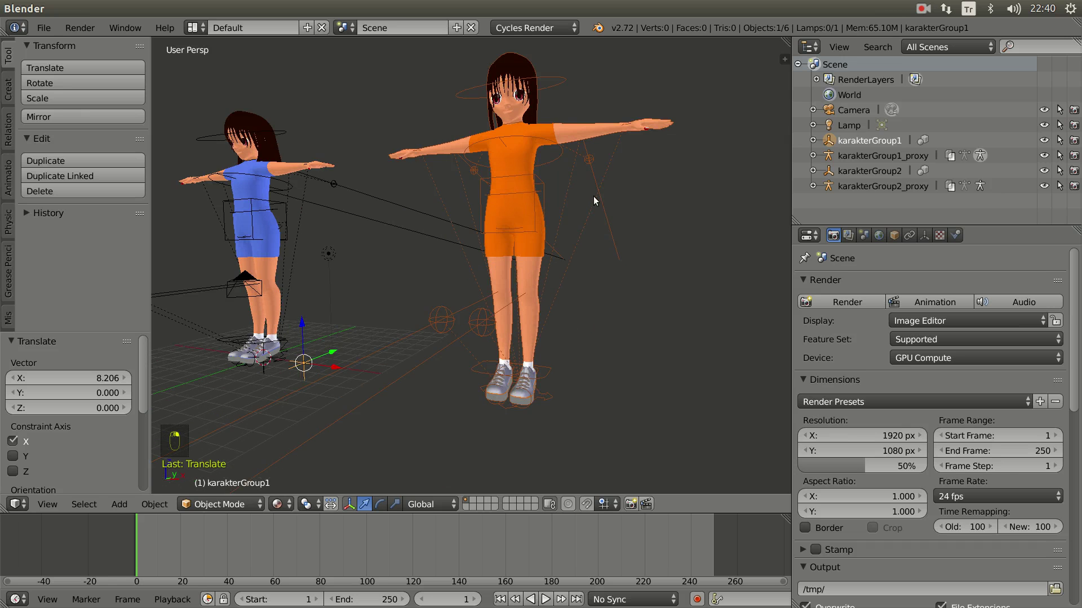
{"action": "left_click", "coordinate": [233, 508]}
{"action": "middle_click", "coordinate": [517, 203]}
{"action": "left_click", "coordinate": [602, 260]}
{"action": "left_click_drag", "start_coordinate": [678, 226], "coordinate": [588, 214]}
{"action": "left_click_drag", "start_coordinate": [289, 220], "coordinate": [320, 220]}
Enter pose mode on the orange rig and select one of her bones.
{"action": "key", "text": "r"}
{"action": "left_click", "coordinate": [316, 297]}
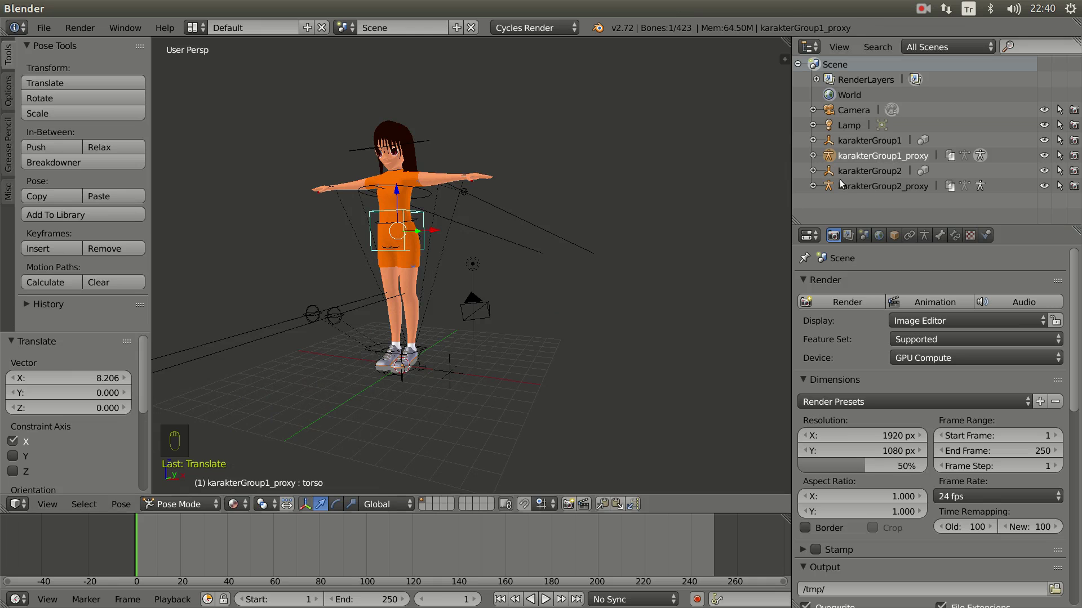
{"action": "left_click_drag", "start_coordinate": [854, 191], "coordinate": [464, 374]}
{"action": "key", "text": "ctrl+Tab"}
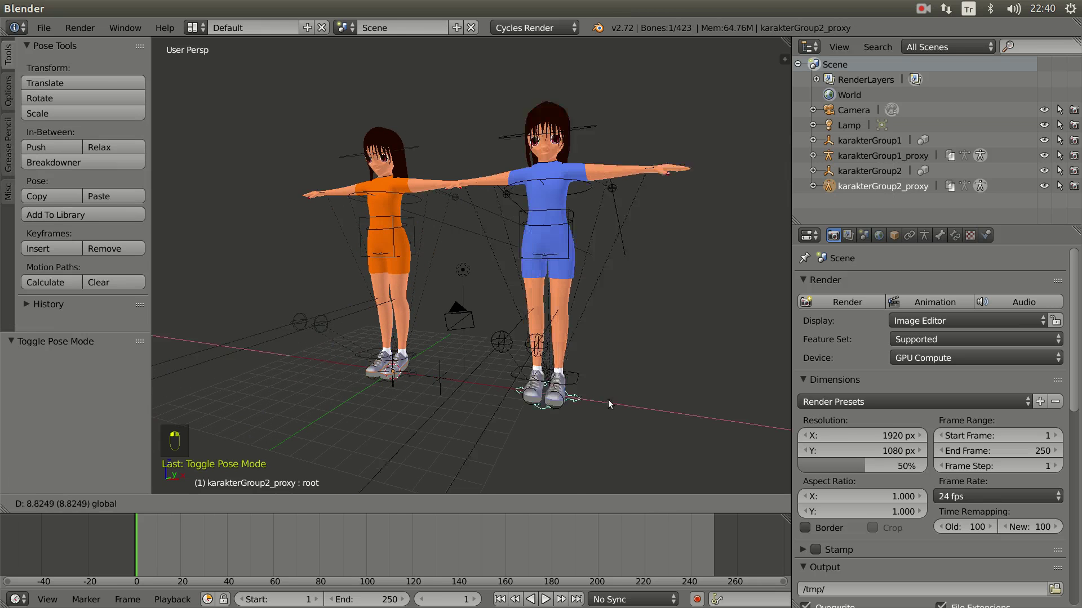
Grab the orange girl's hand controller and lower her arm to her side.
{"action": "left_click_drag", "start_coordinate": [401, 388], "coordinate": [459, 390]}
{"action": "middle_click", "coordinate": [403, 382]}
{"action": "left_click_drag", "start_coordinate": [374, 370], "coordinate": [416, 350]}
{"action": "left_click_drag", "start_coordinate": [463, 239], "coordinate": [485, 236]}
{"action": "key", "text": "g"}
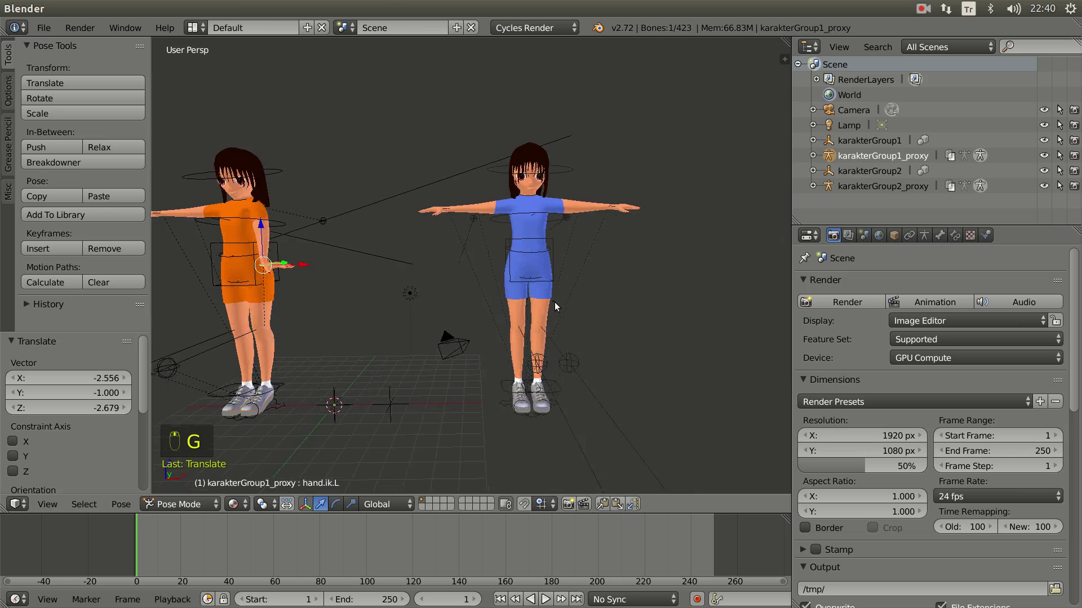
Lower the blue girl's arm by moving her hand controller down to her side.
{"action": "right_click", "coordinate": [576, 228]}
{"action": "left_click_drag", "start_coordinate": [606, 273], "coordinate": [631, 265]}
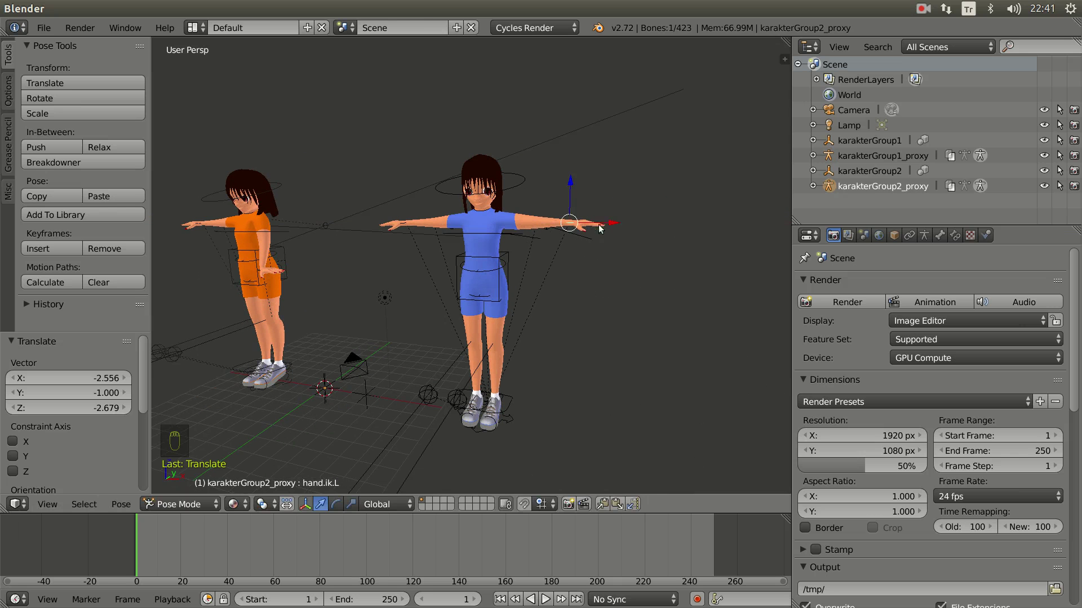
{"action": "key", "text": "g"}
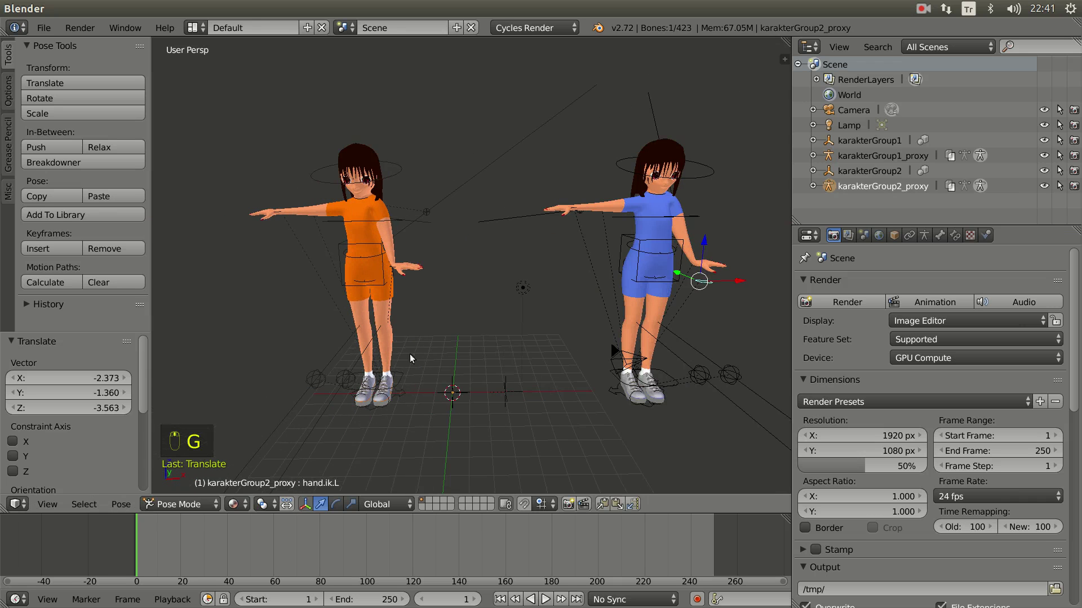
{"action": "middle_click", "coordinate": [377, 293]}
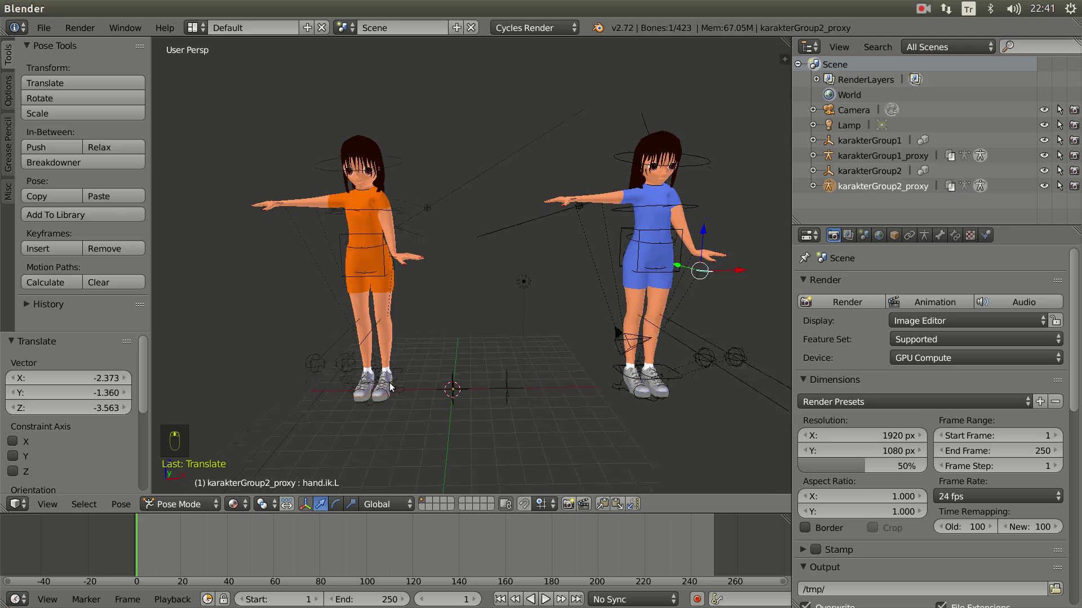
Slide the blue girl's foot controller along X so she stands beside the orange girl.
{"action": "right_click", "coordinate": [373, 388]}
{"action": "middle_click", "coordinate": [411, 375]}
{"action": "left_click", "coordinate": [458, 379]}
{"action": "right_click", "coordinate": [457, 379]}
{"action": "middle_click", "coordinate": [457, 379]}
{"action": "middle_click", "coordinate": [632, 384]}
{"action": "left_click_drag", "start_coordinate": [634, 378], "coordinate": [665, 394]}
{"action": "left_click_drag", "start_coordinate": [664, 394], "coordinate": [632, 360]}
{"action": "middle_click", "coordinate": [614, 364]}
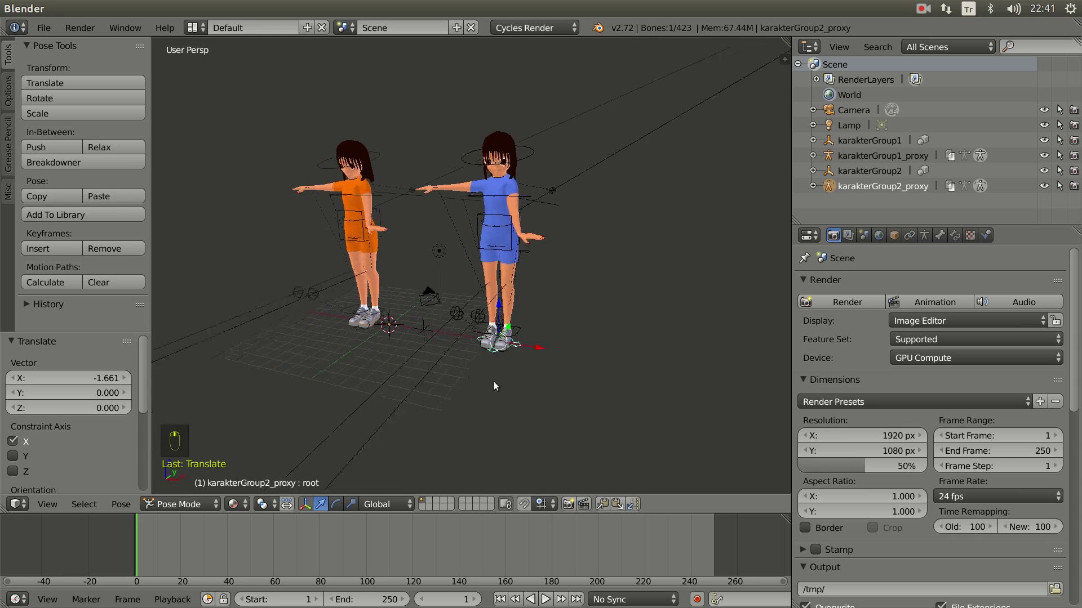
Orbit the view to look down at the two girls with the blue girl closer.
{"action": "middle_click", "coordinate": [505, 387]}
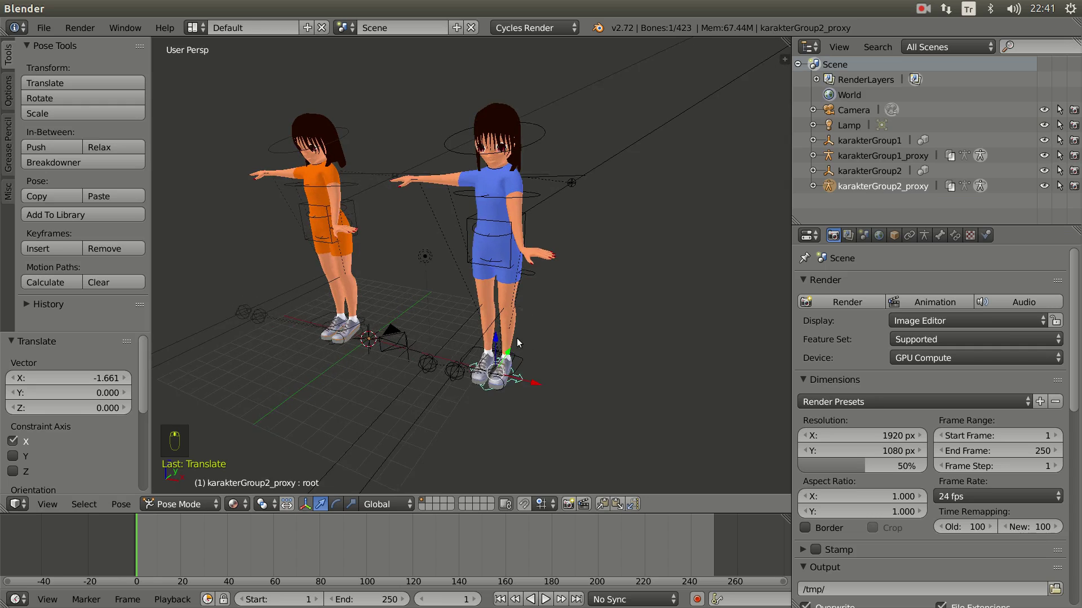
{"action": "middle_click", "coordinate": [518, 348]}
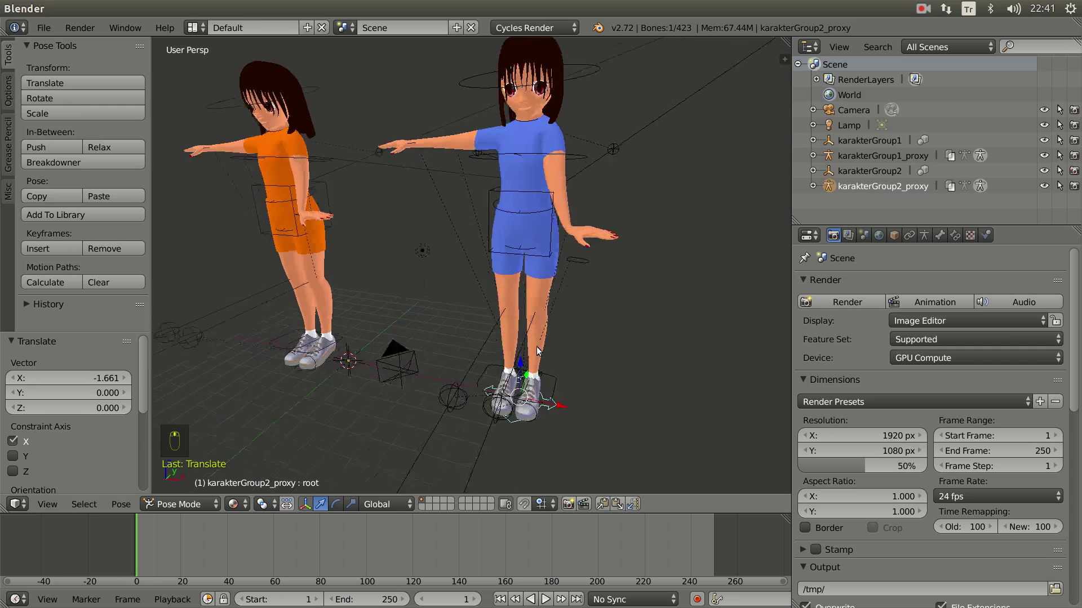
{"action": "middle_click", "coordinate": [618, 371]}
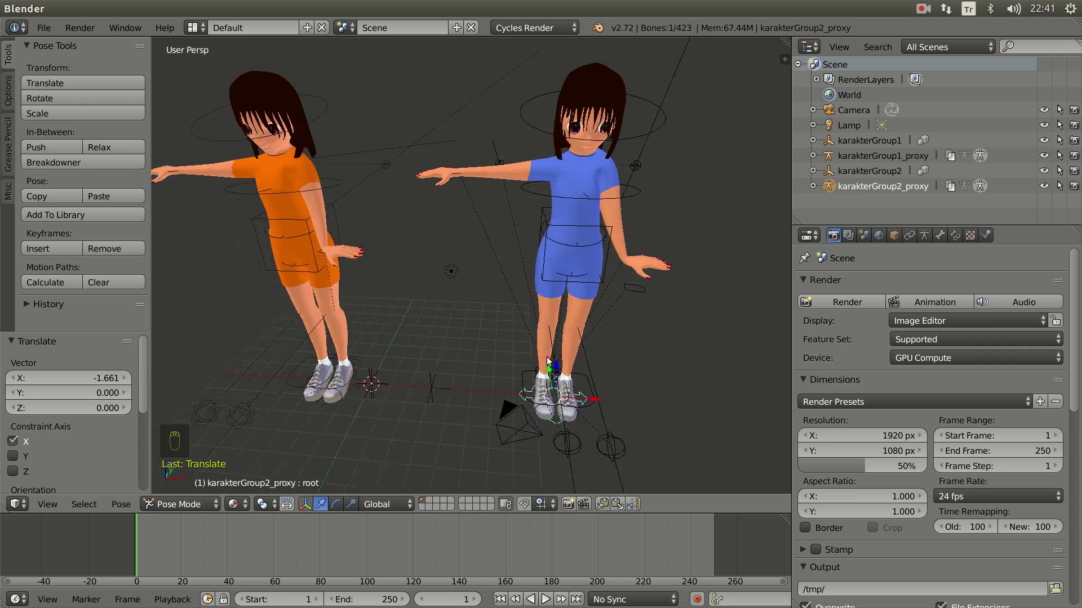
{"action": "left_click_drag", "start_coordinate": [512, 336], "coordinate": [468, 334]}
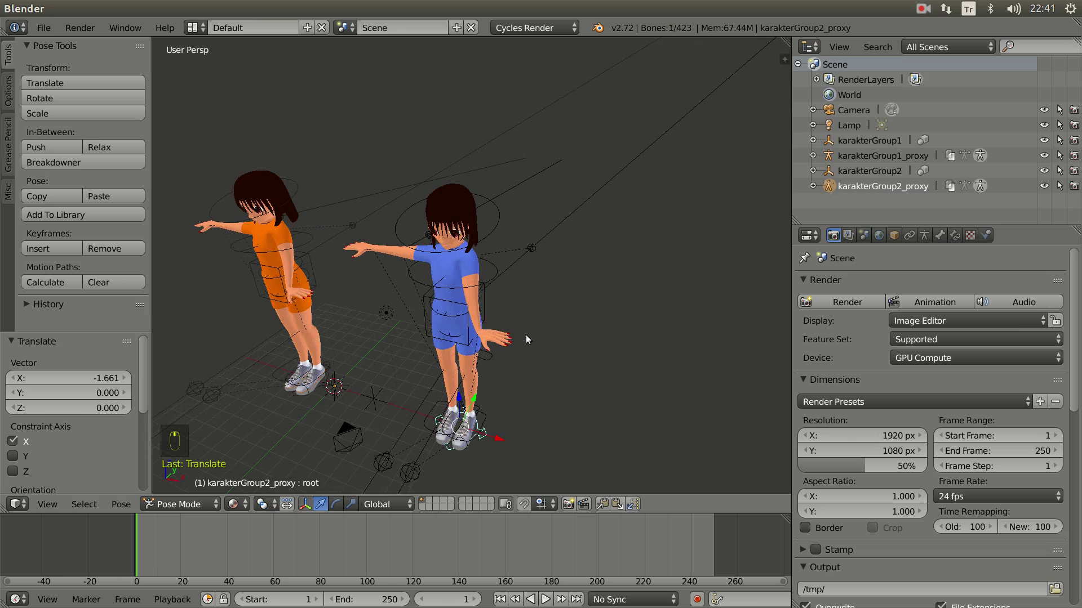
Select the blue girl's hand controller and start moving it with G.
{"action": "right_click", "coordinate": [493, 358]}
{"action": "left_click", "coordinate": [450, 378]}
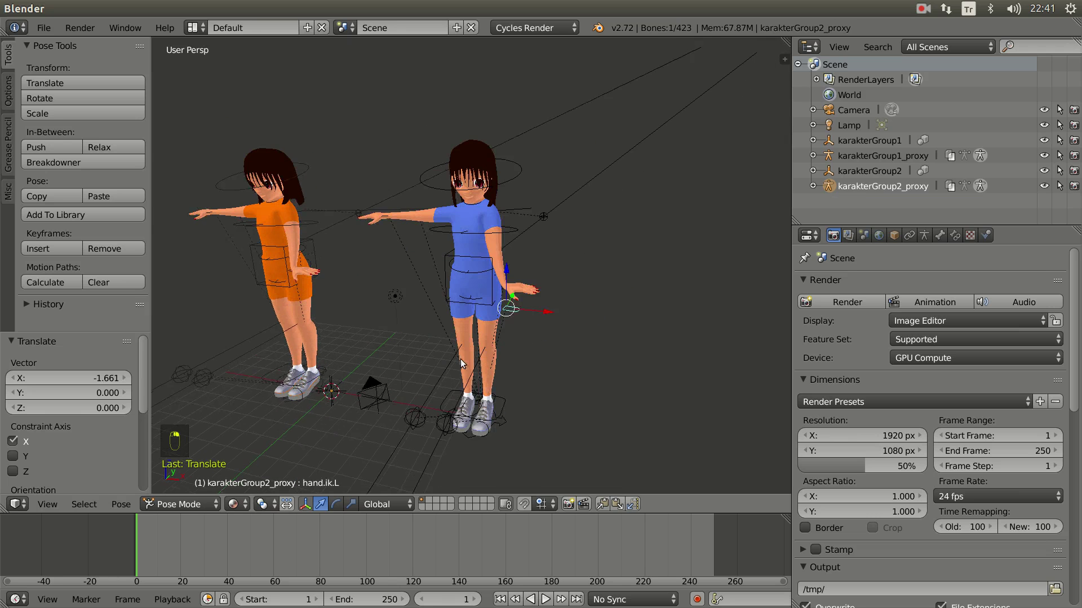
{"action": "right_click", "coordinate": [505, 364]}
{"action": "key", "text": "g"}
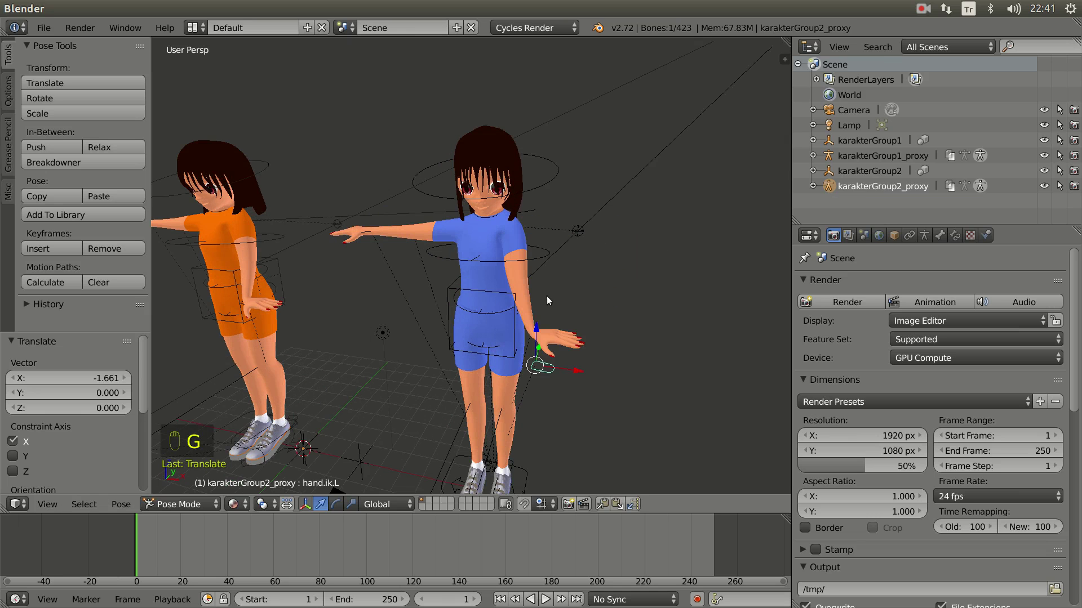
Swing the blue girl's hand away from her body and pick the character groups in the Outliner.
{"action": "key", "text": "g"}
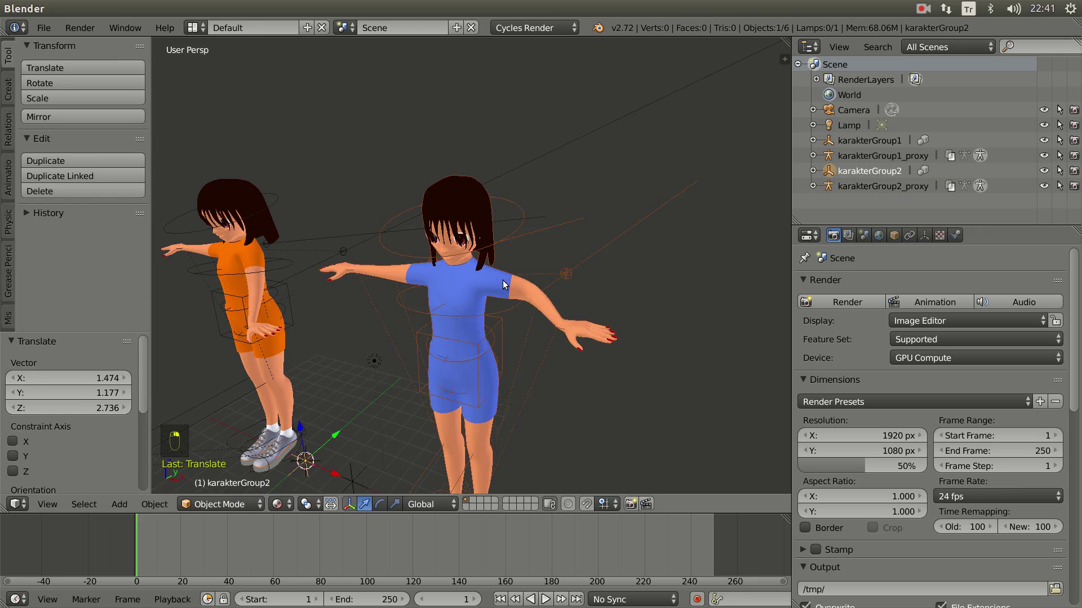
{"action": "left_click", "coordinate": [484, 358]}
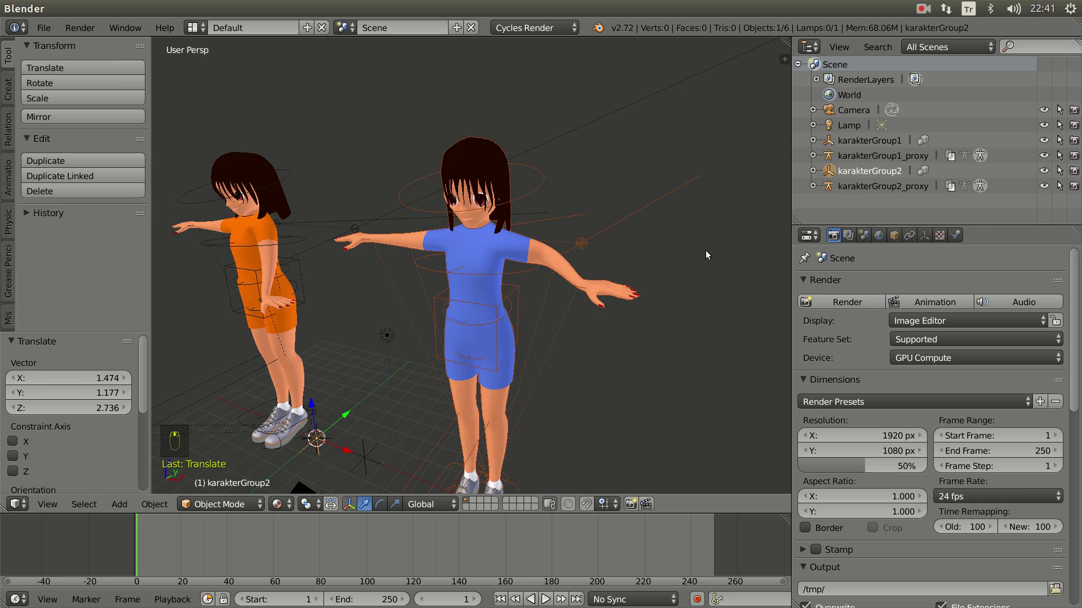
{"action": "left_click_drag", "start_coordinate": [837, 236], "coordinate": [906, 275]}
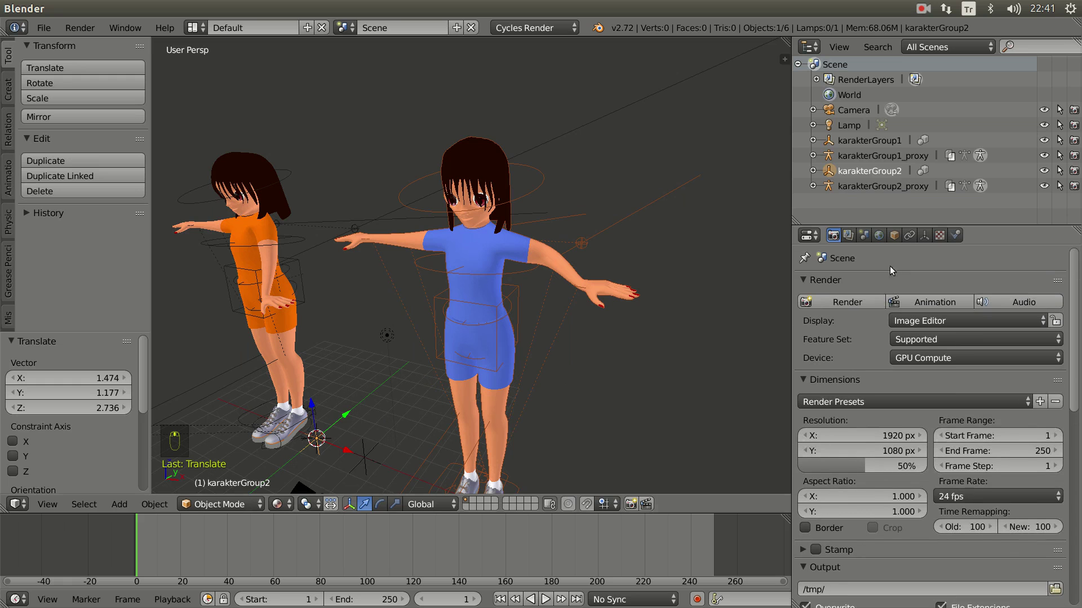
{"action": "left_click_drag", "start_coordinate": [261, 236], "coordinate": [898, 260]}
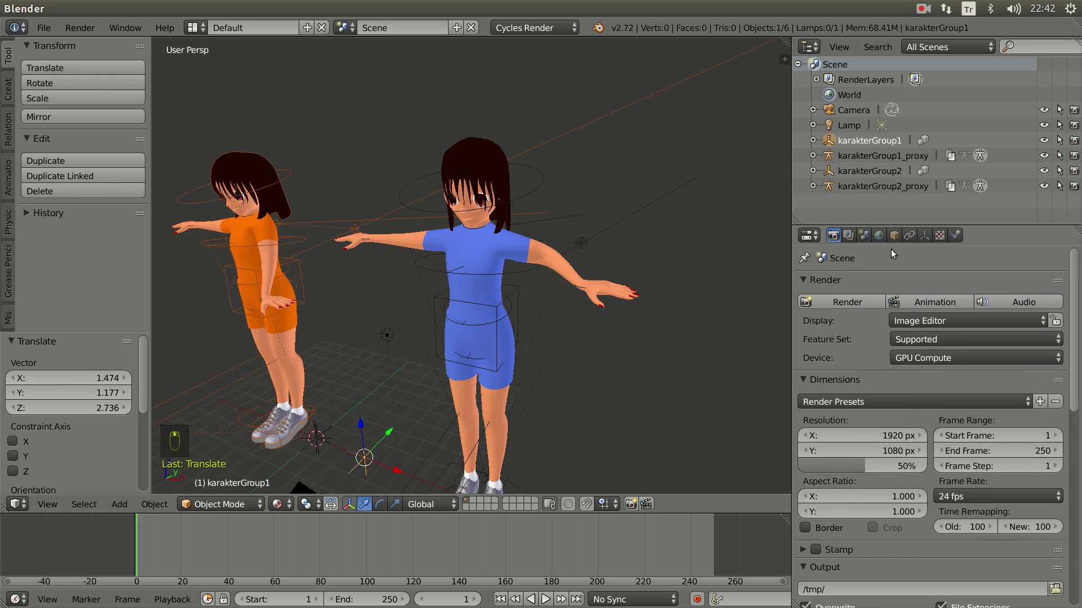
Select karakterGroup2_proxy's rig so it returns to pose mode with arms outstretched.
{"action": "left_click", "coordinate": [505, 319]}
{"action": "middle_click", "coordinate": [522, 330]}
Show the Scene properties with units, gravity and Simplify while orbiting the girls.
{"action": "left_click_drag", "start_coordinate": [530, 337], "coordinate": [630, 327]}
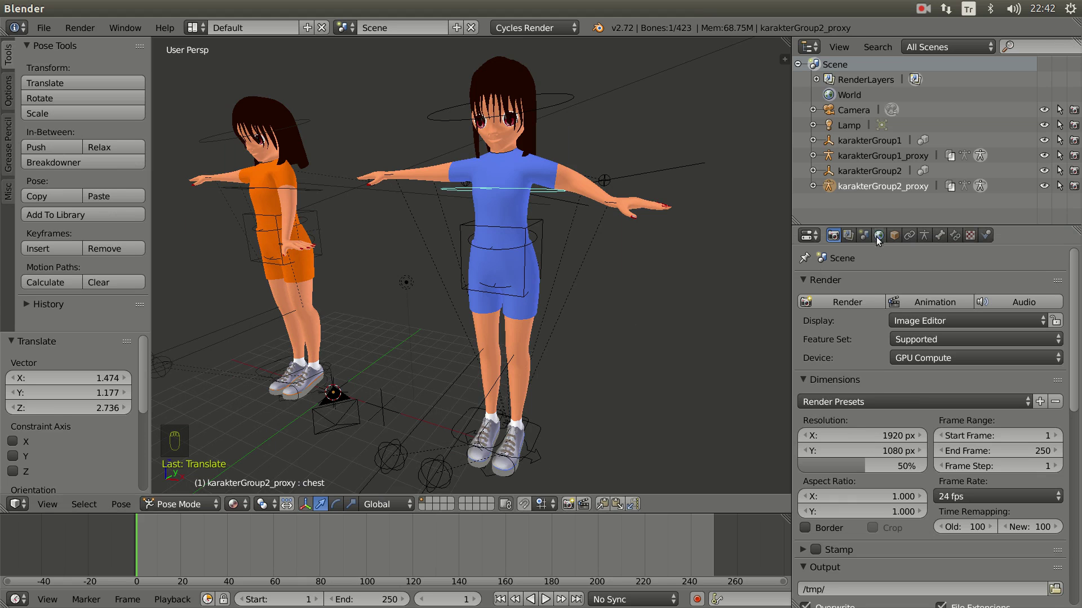
{"action": "left_click_drag", "start_coordinate": [867, 390], "coordinate": [820, 579]}
{"action": "left_click_drag", "start_coordinate": [857, 563], "coordinate": [885, 604]}
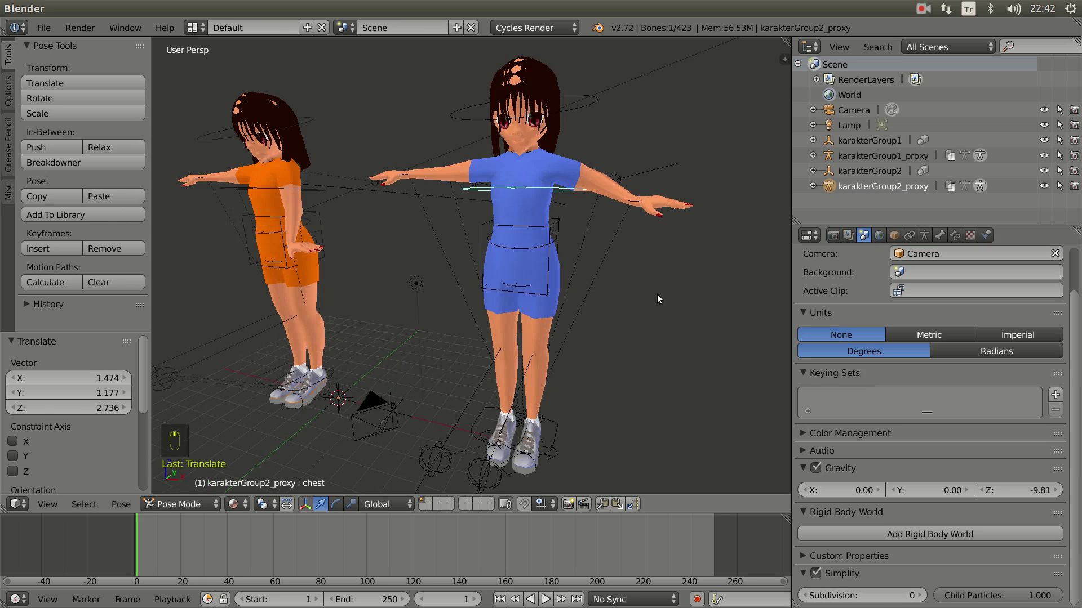
{"action": "left_click_drag", "start_coordinate": [599, 310], "coordinate": [580, 254]}
{"action": "middle_click", "coordinate": [578, 254]}
Select the blue girl's hand controller and shift it slightly inward from the side view.
{"action": "left_click", "coordinate": [595, 298]}
{"action": "right_click", "coordinate": [593, 297]}
{"action": "middle_click", "coordinate": [594, 295]}
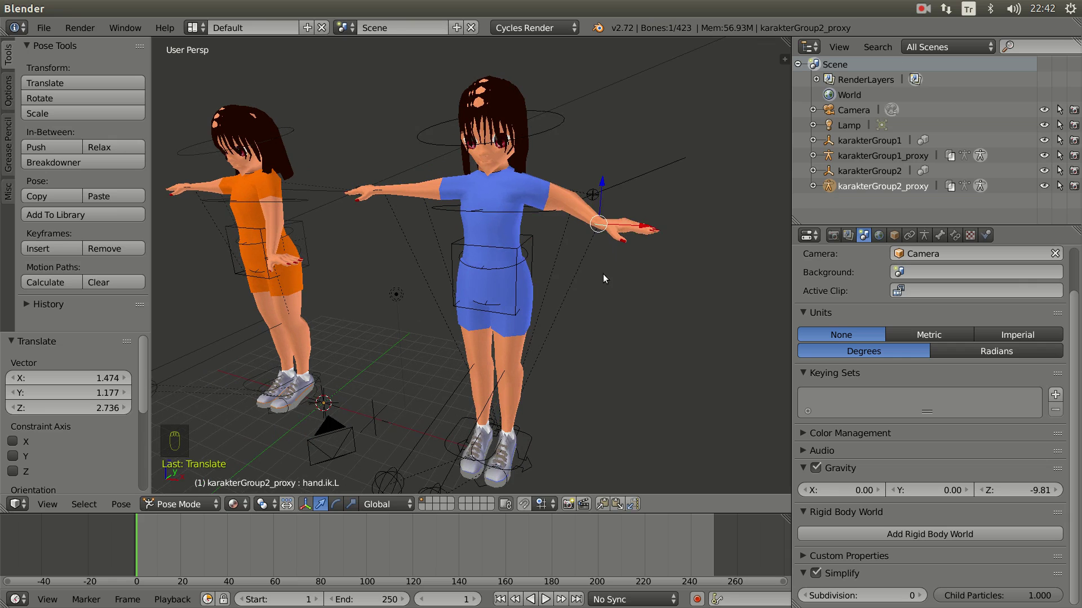
{"action": "key", "text": "g"}
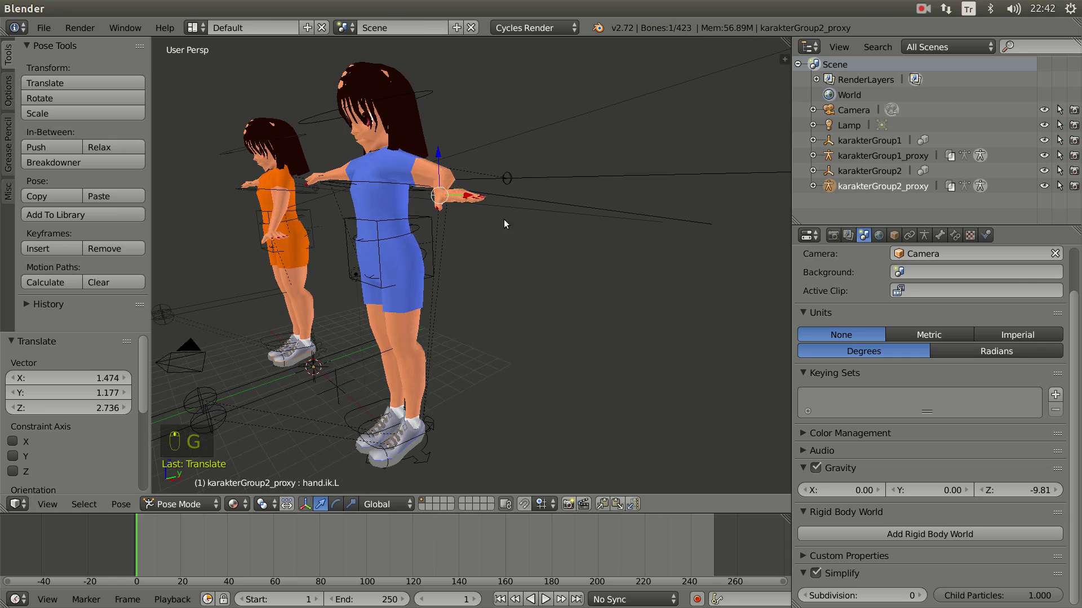
{"action": "key", "text": "g"}
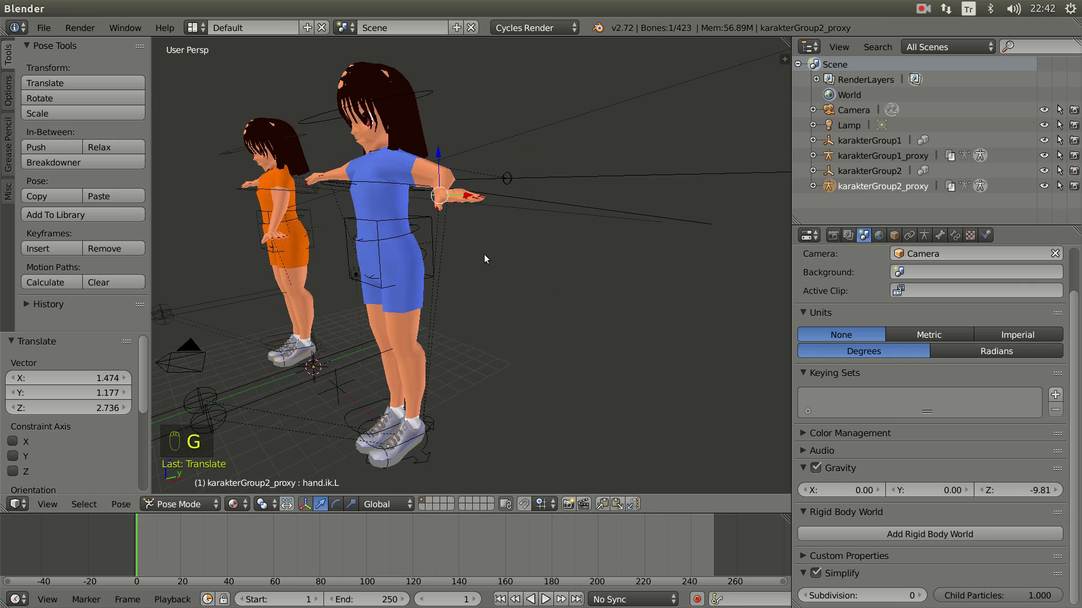
Turn off the Simplify setting in the Scene properties.
{"action": "left_click", "coordinate": [464, 321]}
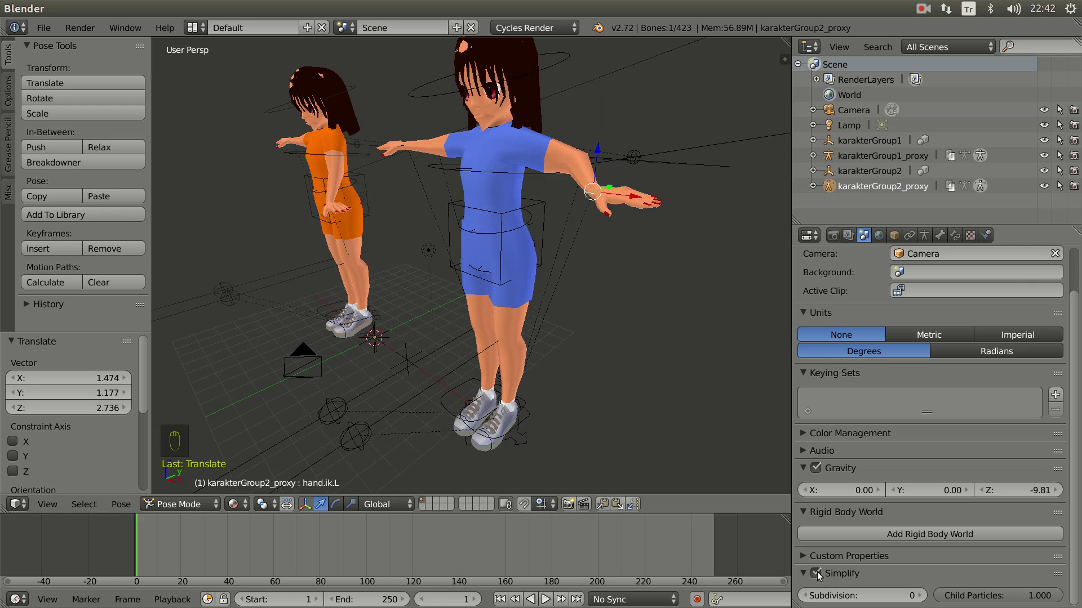
{"action": "left_click_drag", "start_coordinate": [820, 575], "coordinate": [654, 439]}
{"action": "middle_click", "coordinate": [590, 361]}
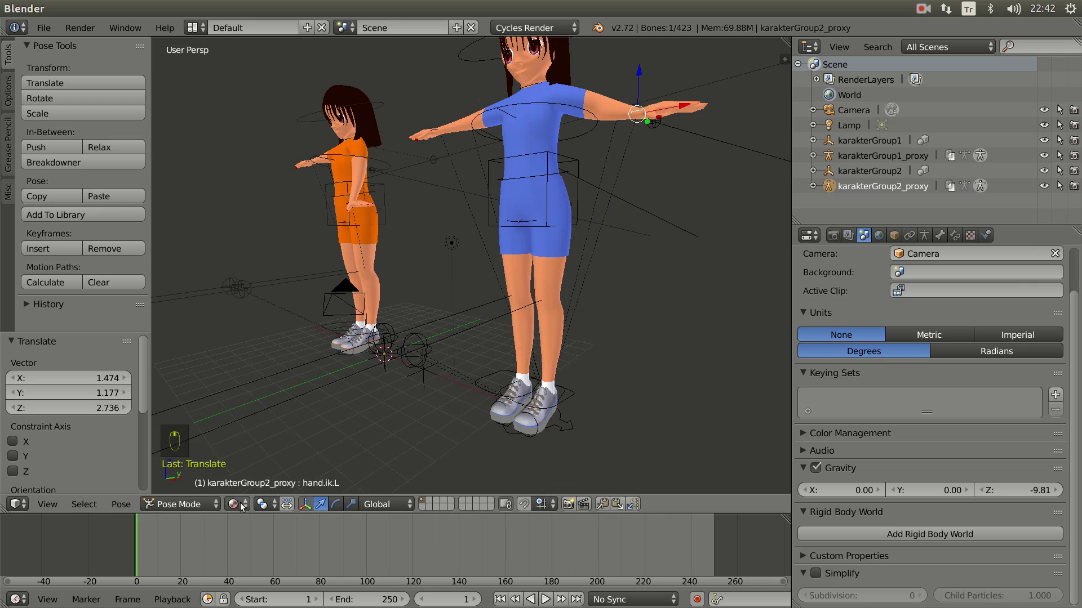
Switch the viewport shading to Rendered to preview both girls in Cycles.
{"action": "left_click_drag", "start_coordinate": [233, 502], "coordinate": [271, 411]}
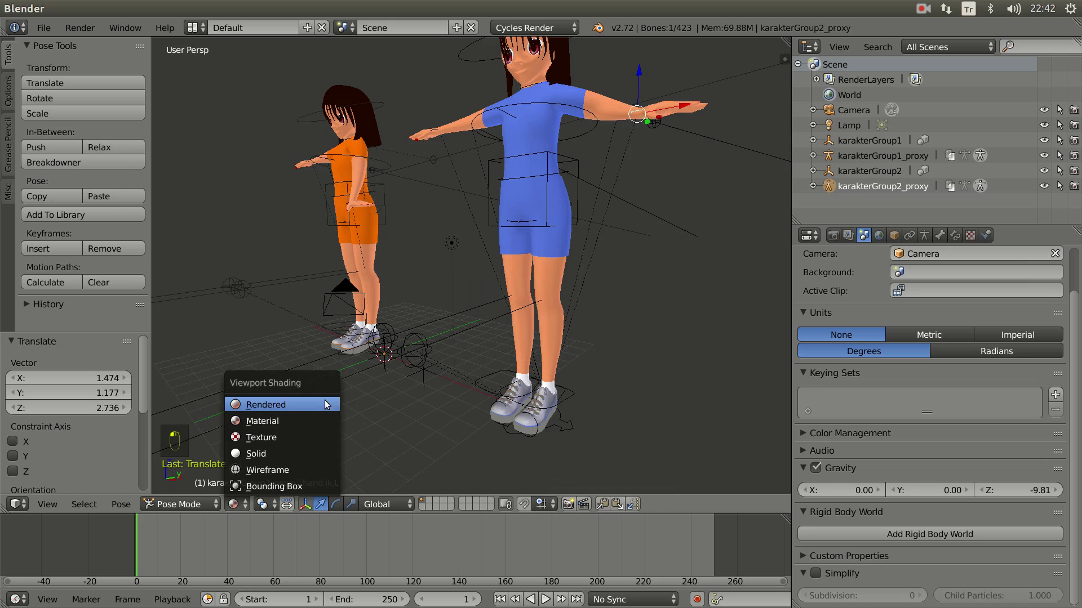
{"action": "left_click", "coordinate": [342, 401]}
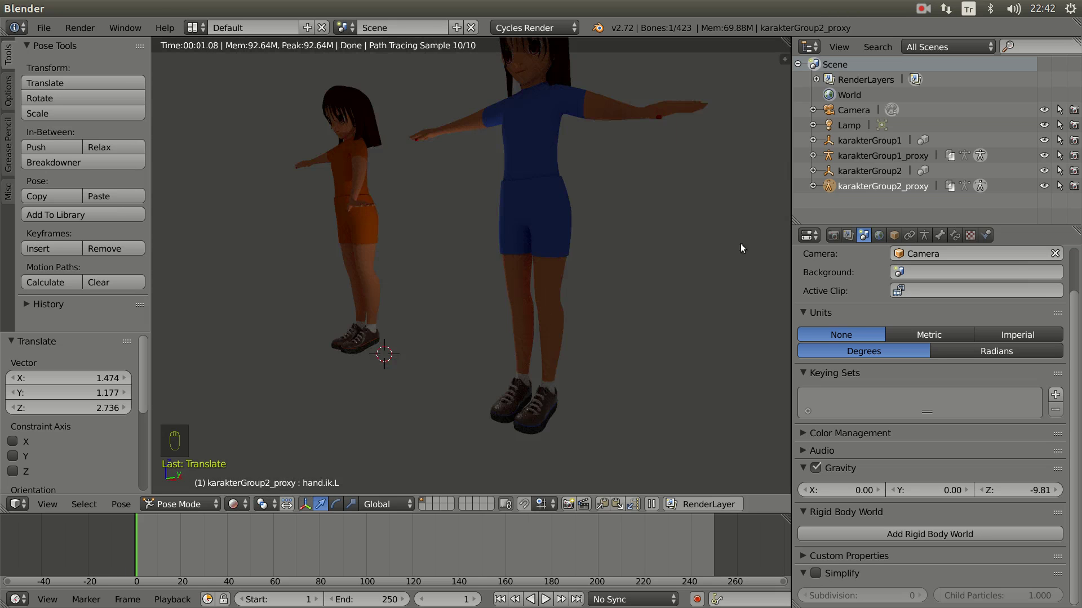